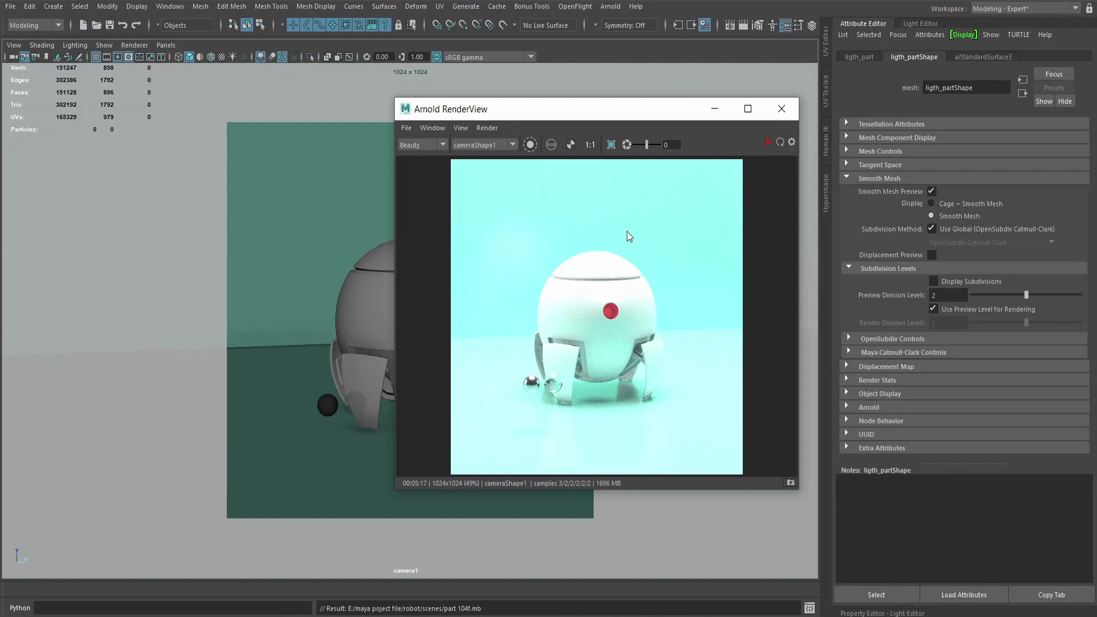
# Close the Arnold RenderView and open the viewport's Panels camera list.
pyautogui.click(792, 114)
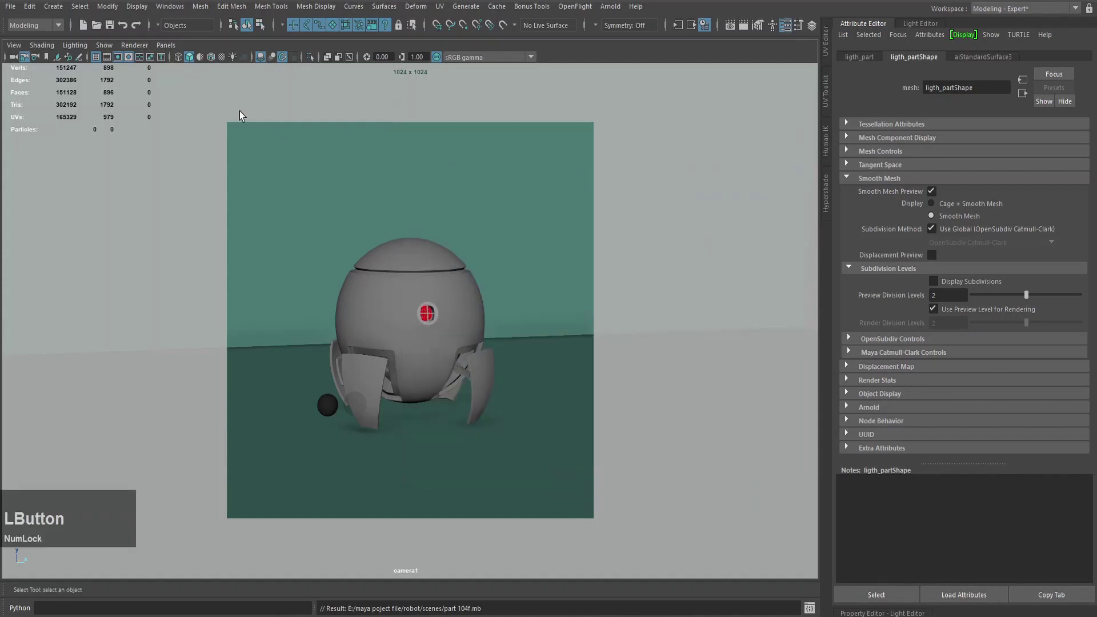
pyautogui.click(171, 45)
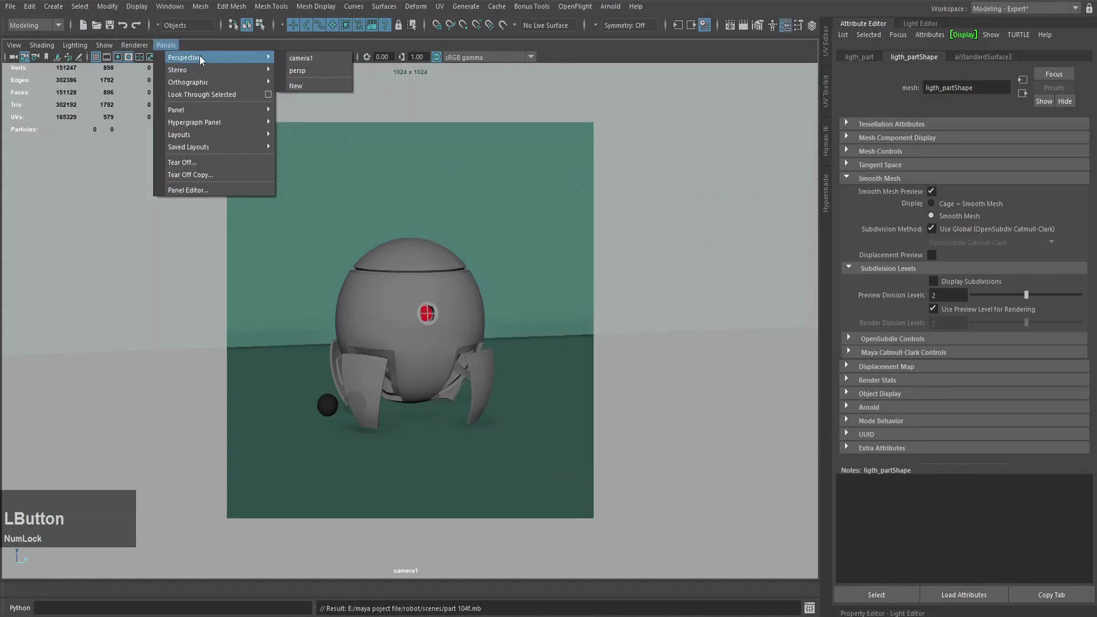
# Look through the persp camera and select the backdrop plane.
pyautogui.click(329, 75)
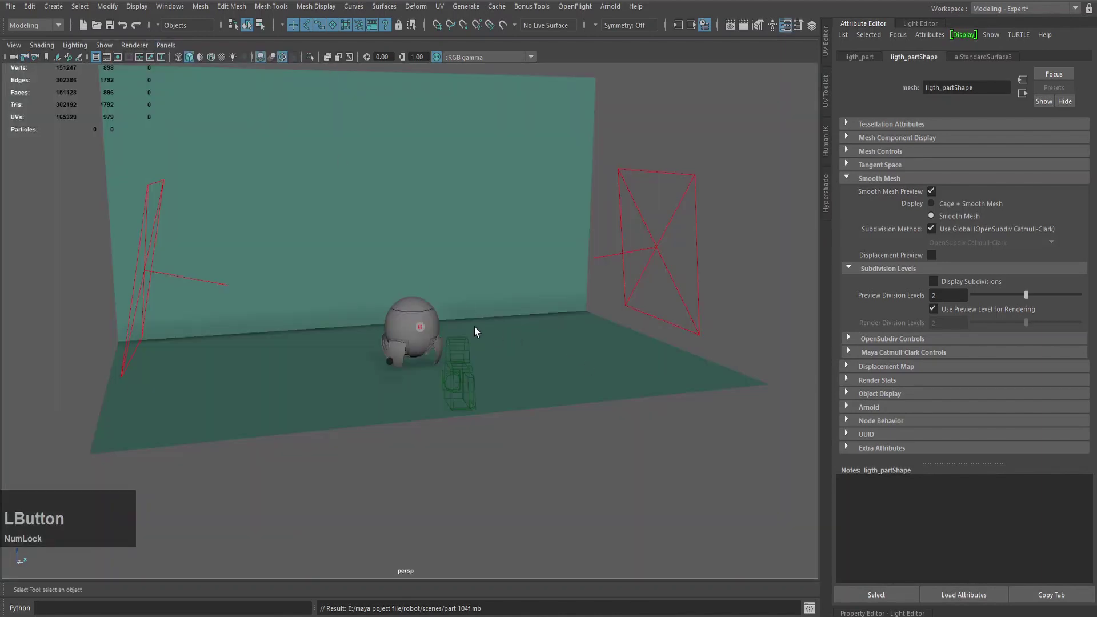
pyautogui.click(561, 358)
pyautogui.scroll(3)
pyautogui.scroll(-3)
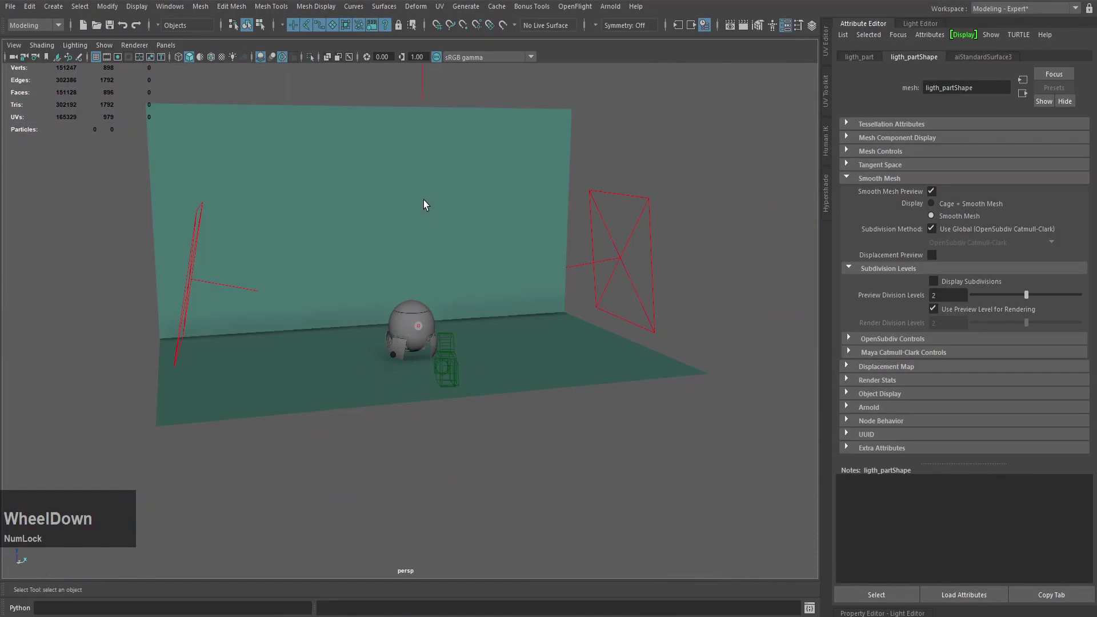
pyautogui.click(483, 212)
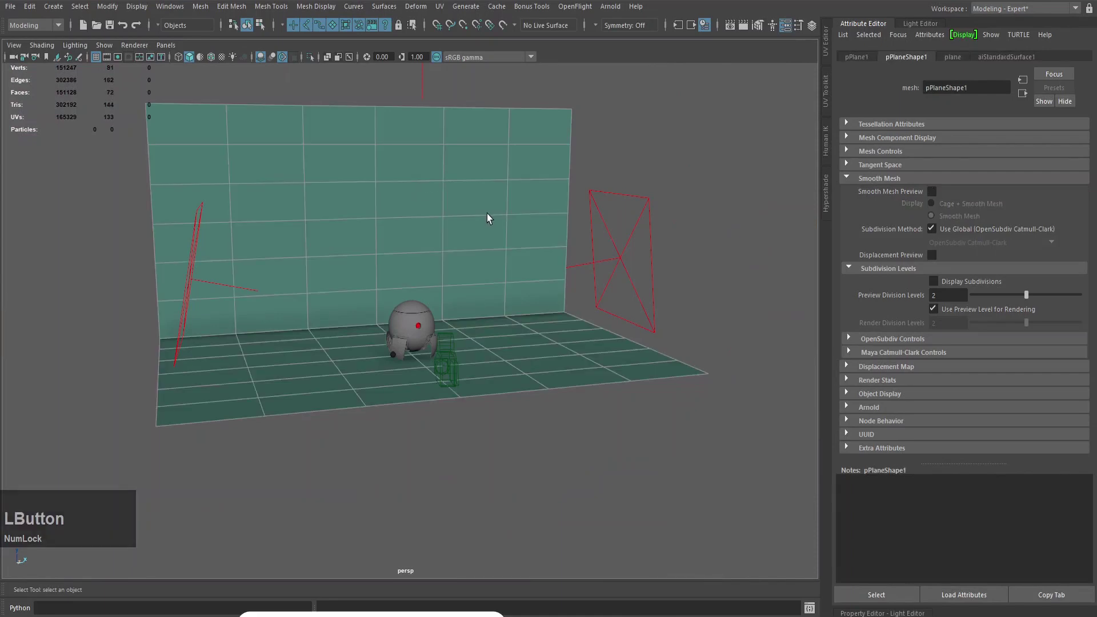
# Inspect the plane's cyan aiStandardSurface1 material, then close the Attribute Editor.
pyautogui.press('a')
pyautogui.click(144, 168)
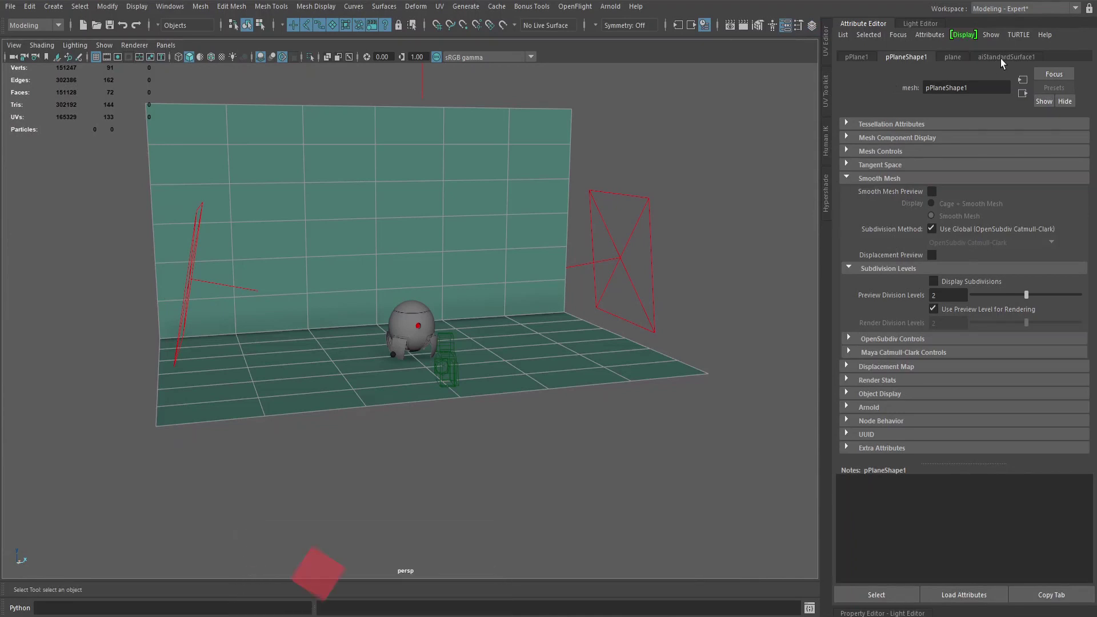
pyautogui.click(1014, 59)
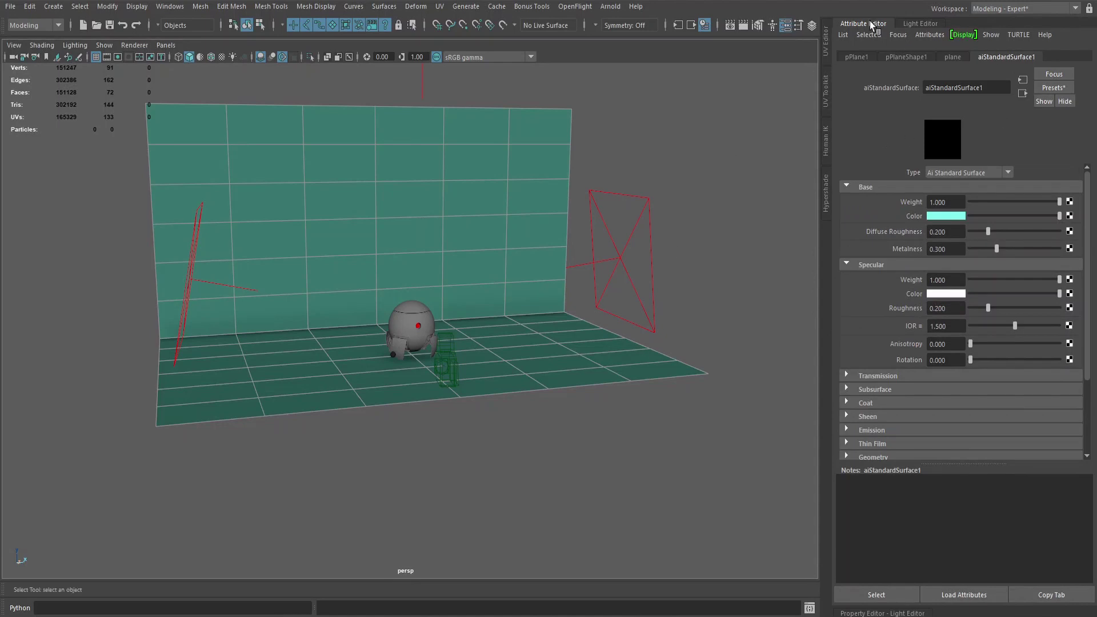
pyautogui.click(874, 23)
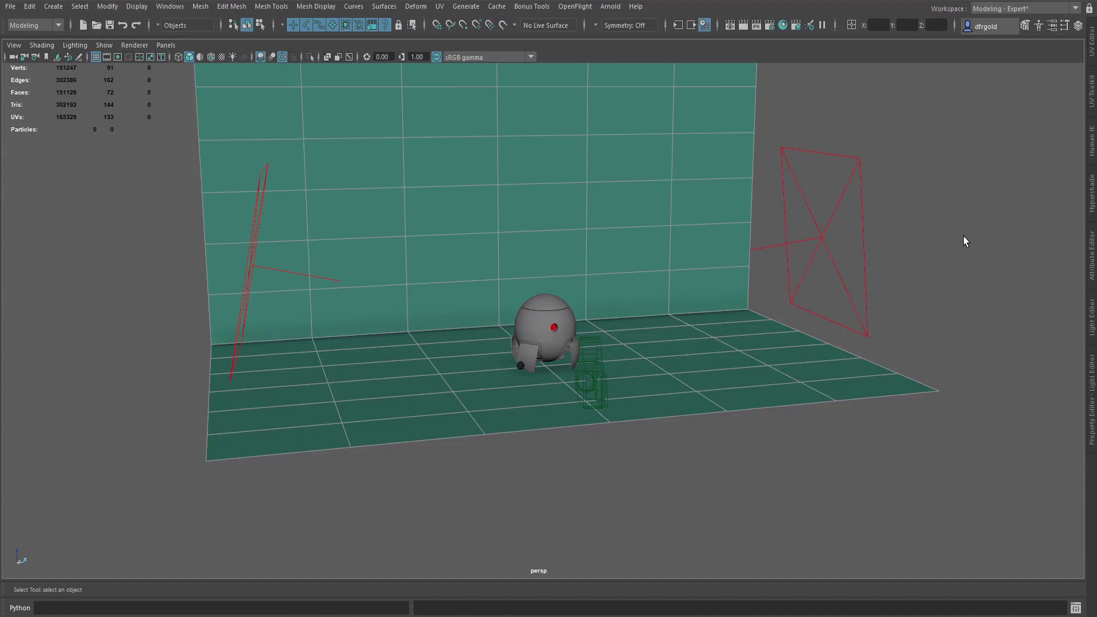
# Bring up the Hypershade material editor with the robot body selected.
pyautogui.press('h')
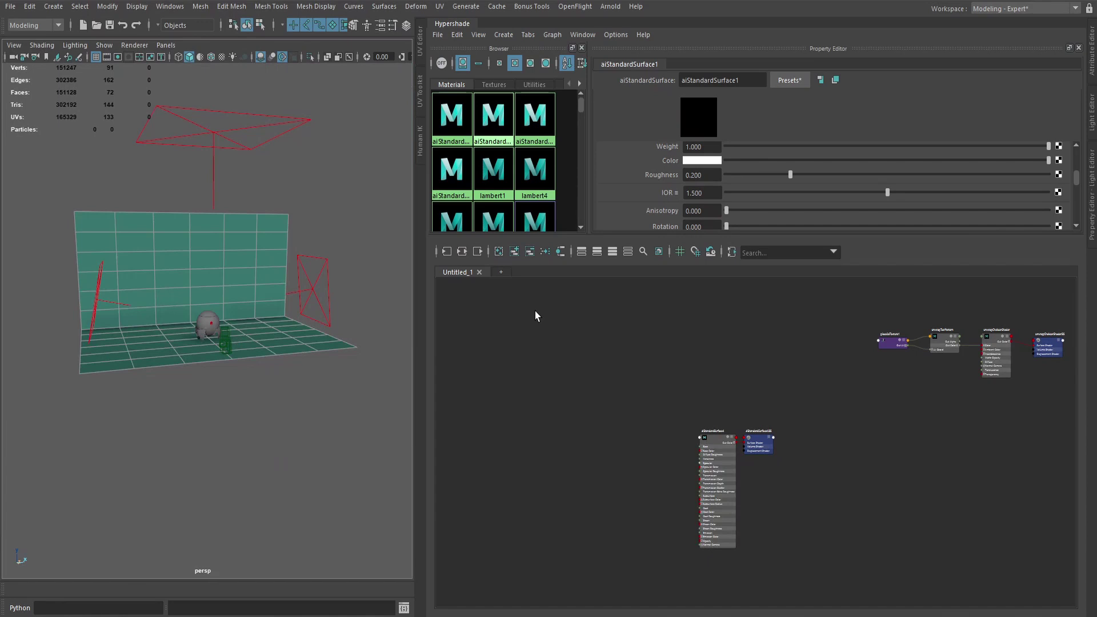
pyautogui.press('h')
pyautogui.click(206, 319)
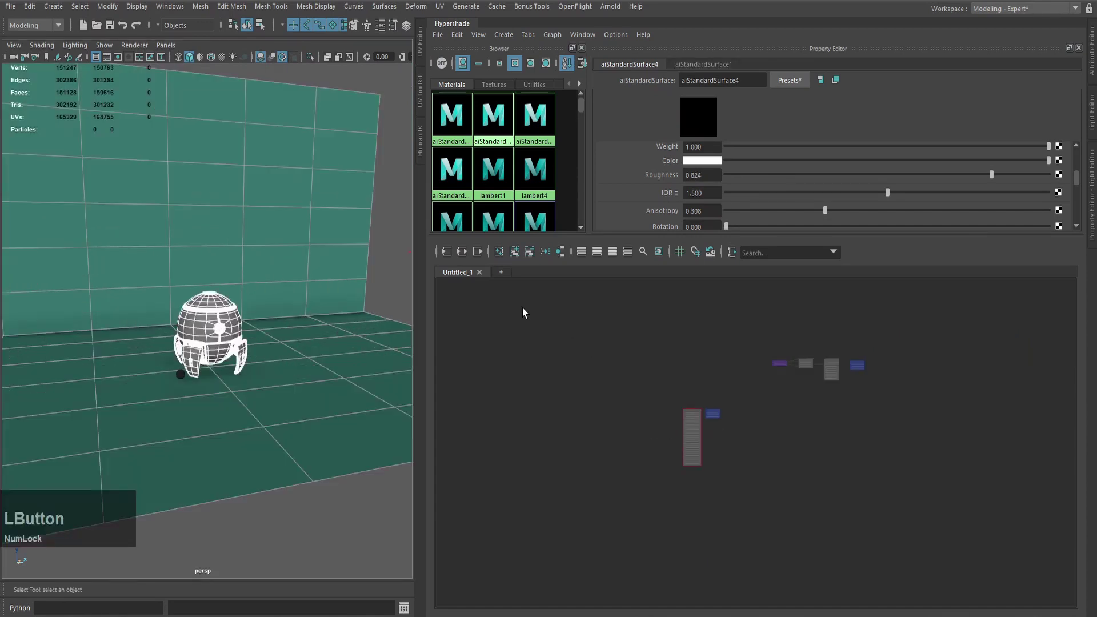
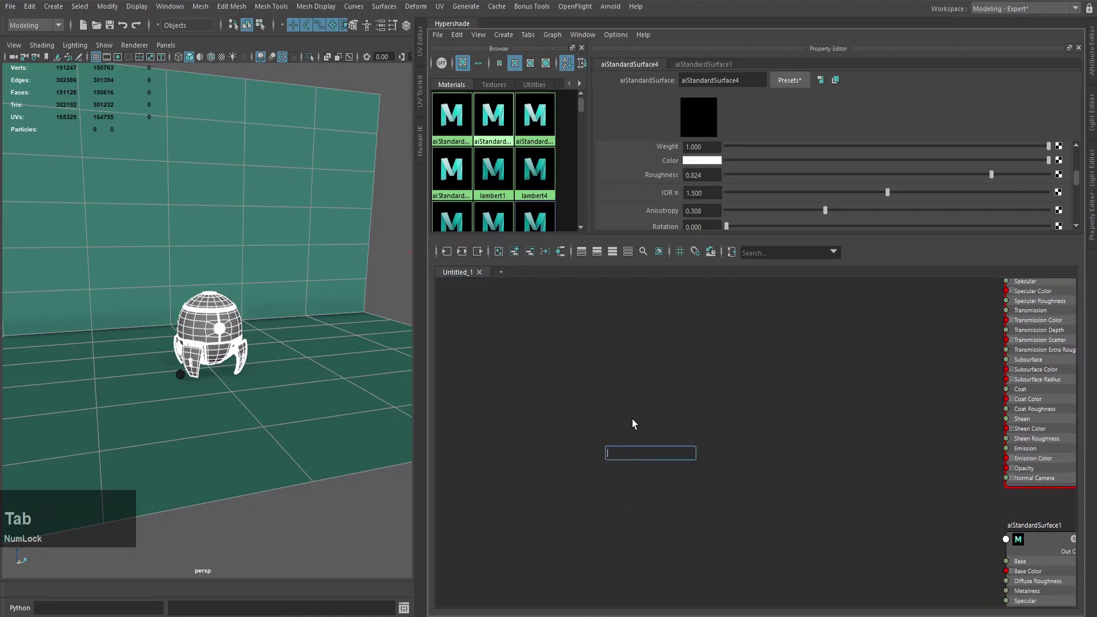
# Create aiStandardSurface5 via 'aista' and give it a dark base colour.
pyautogui.write('aista')
pyautogui.click(669, 481)
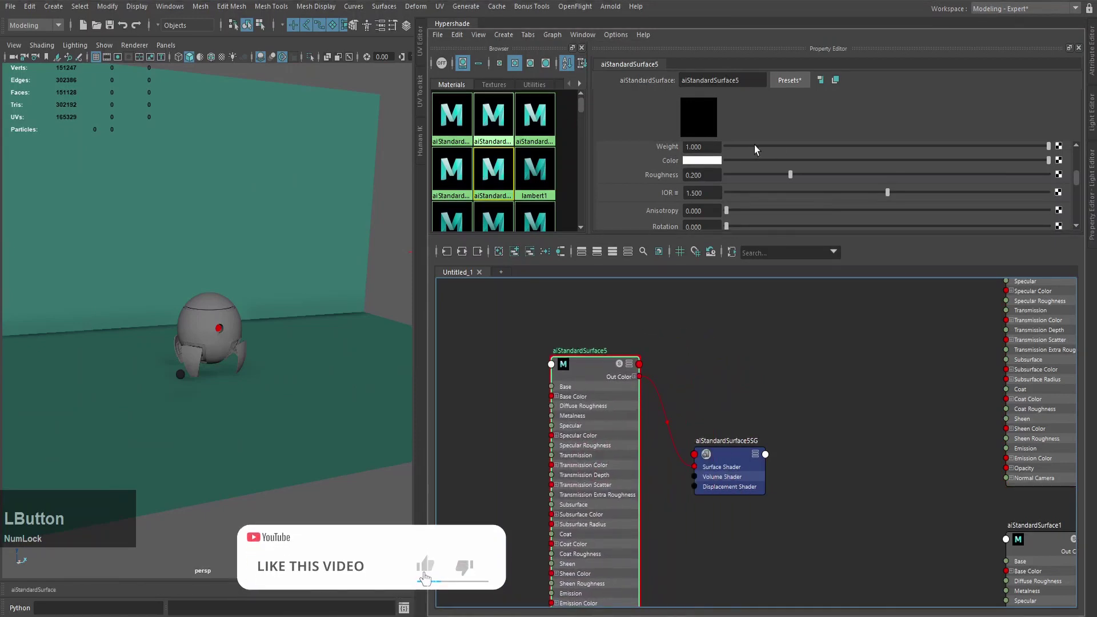
pyautogui.click(718, 165)
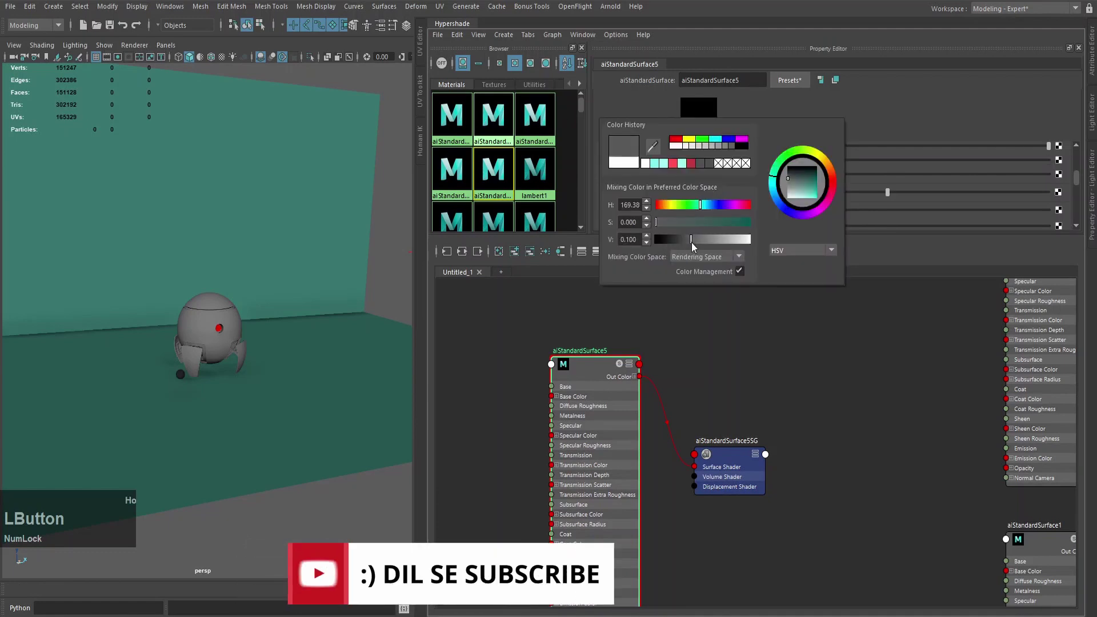
pyautogui.scroll(3)
pyautogui.click(712, 200)
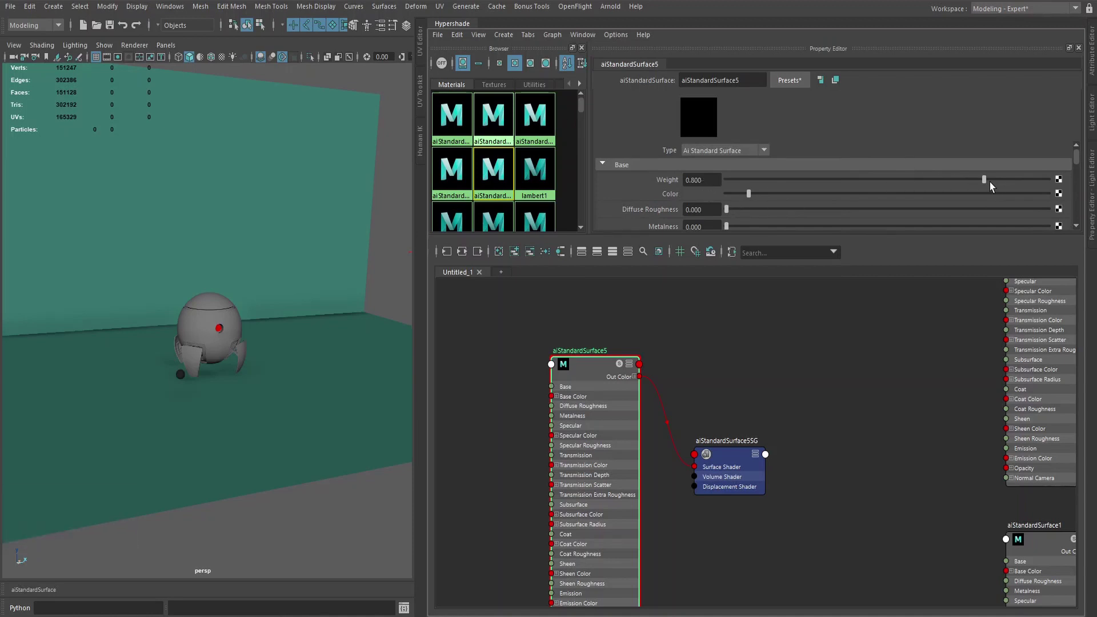
# Set diffuse roughness to 0.3 and metalness to 0.7.
pyautogui.click(986, 184)
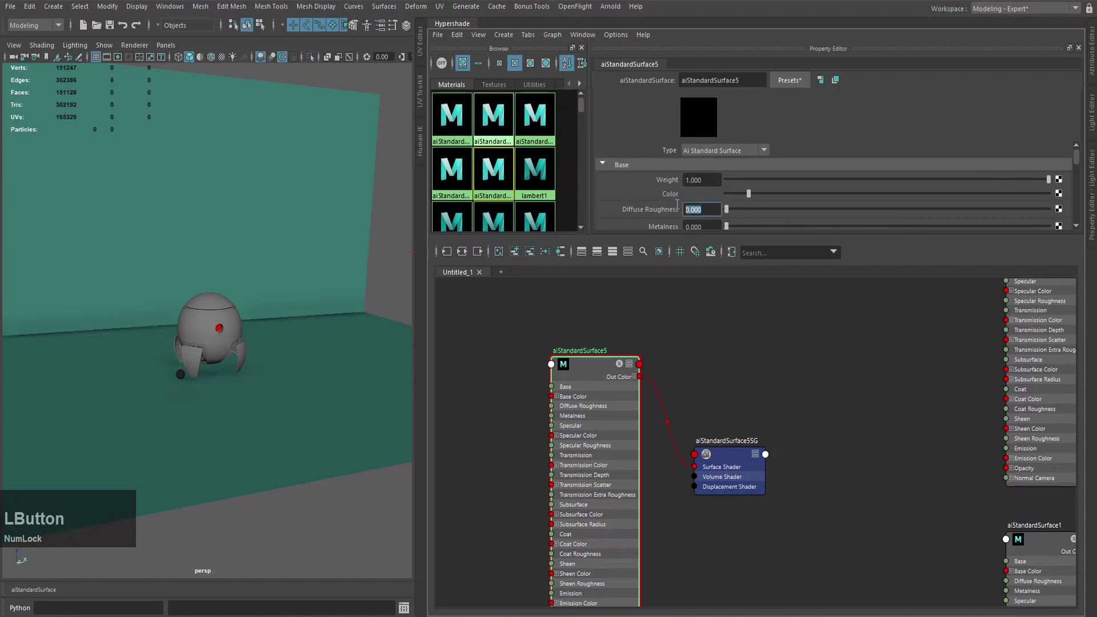
pyautogui.press('KP_3')
pyautogui.press('KP_Enter')
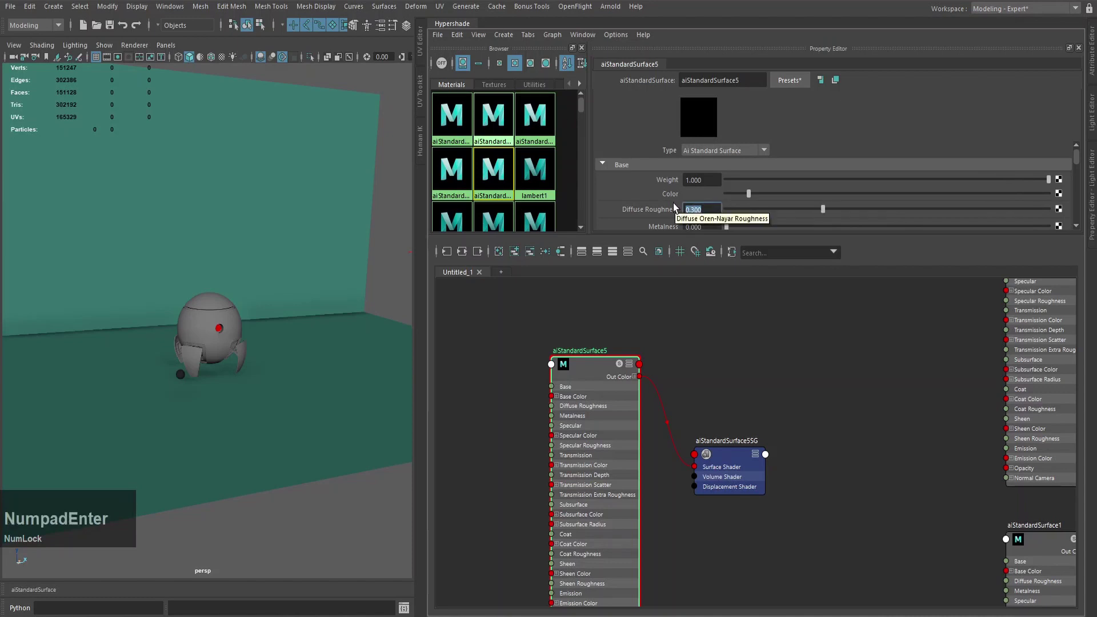
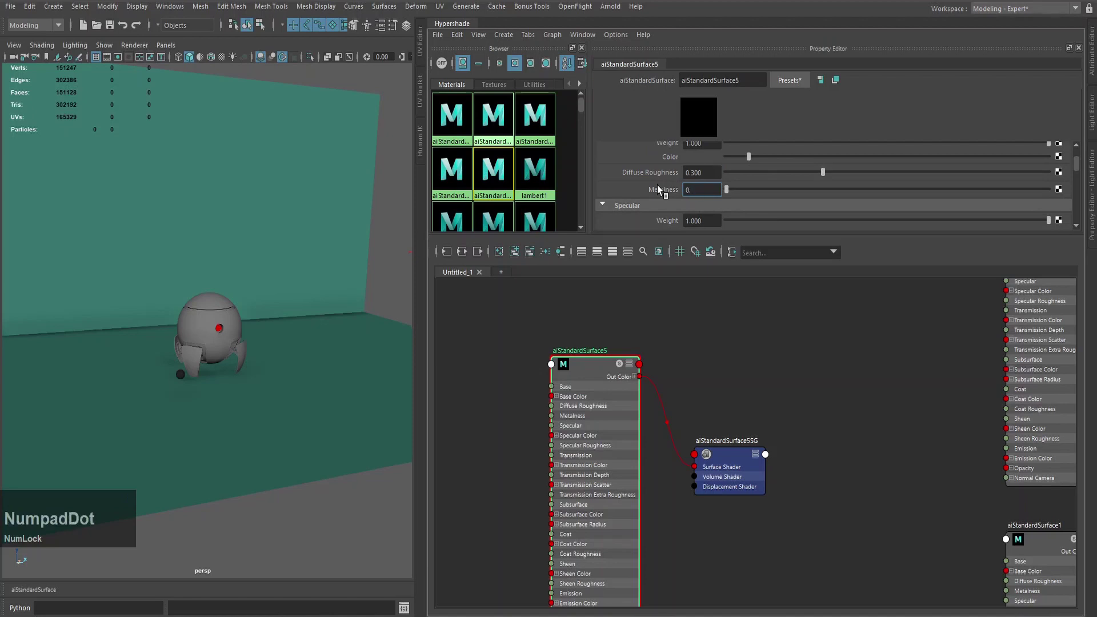
pyautogui.press('KP_Enter')
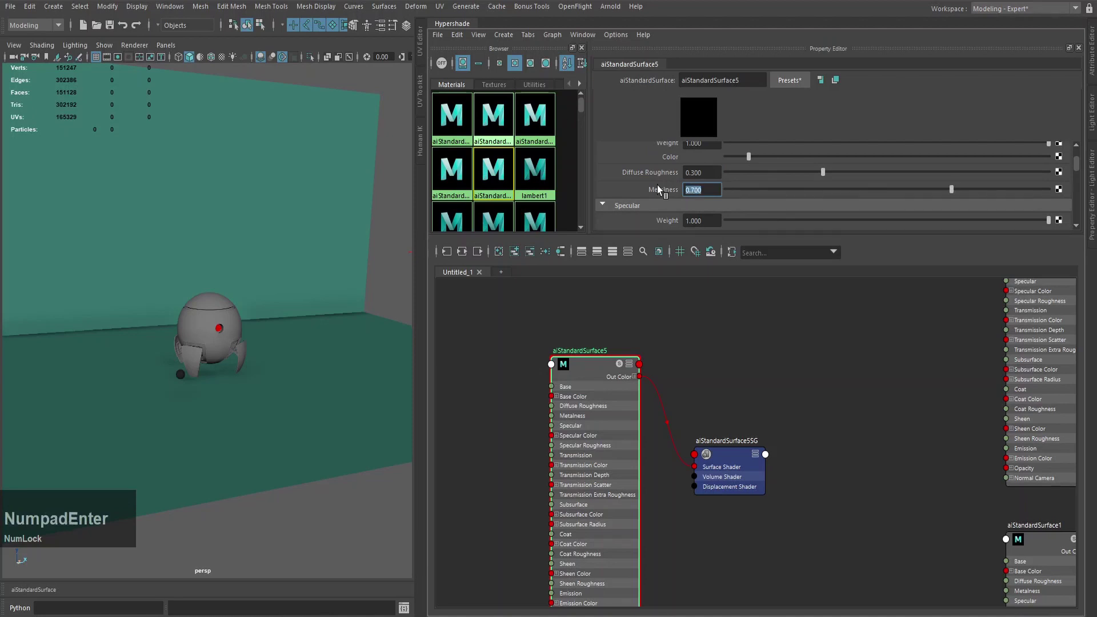
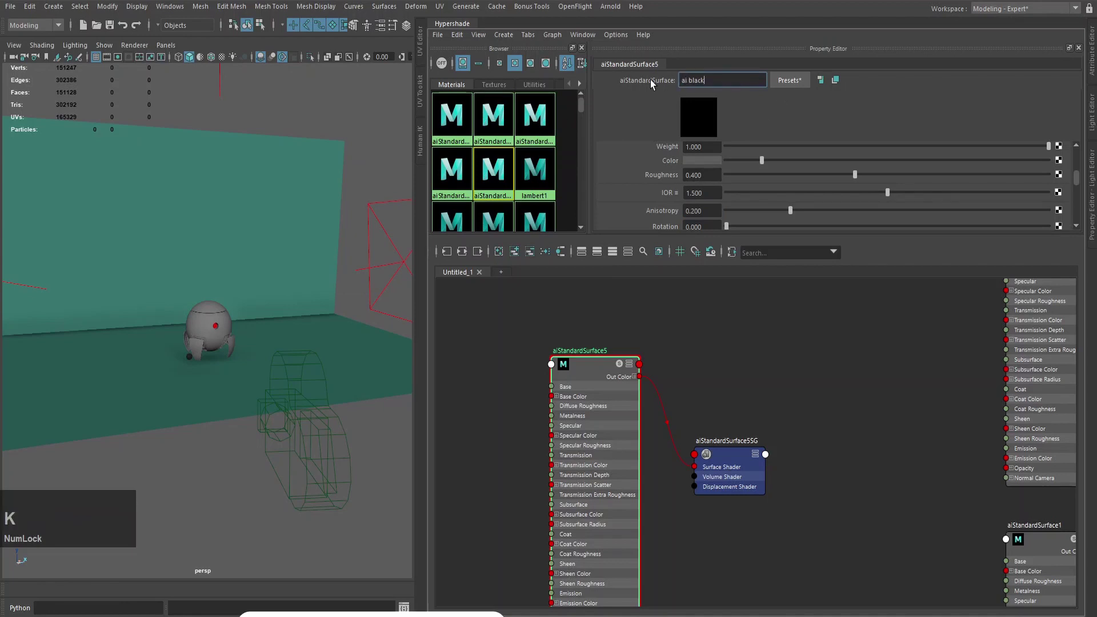
# Rename the material ai_black and close Hypershade to return to the robot scene.
pyautogui.press('Return')
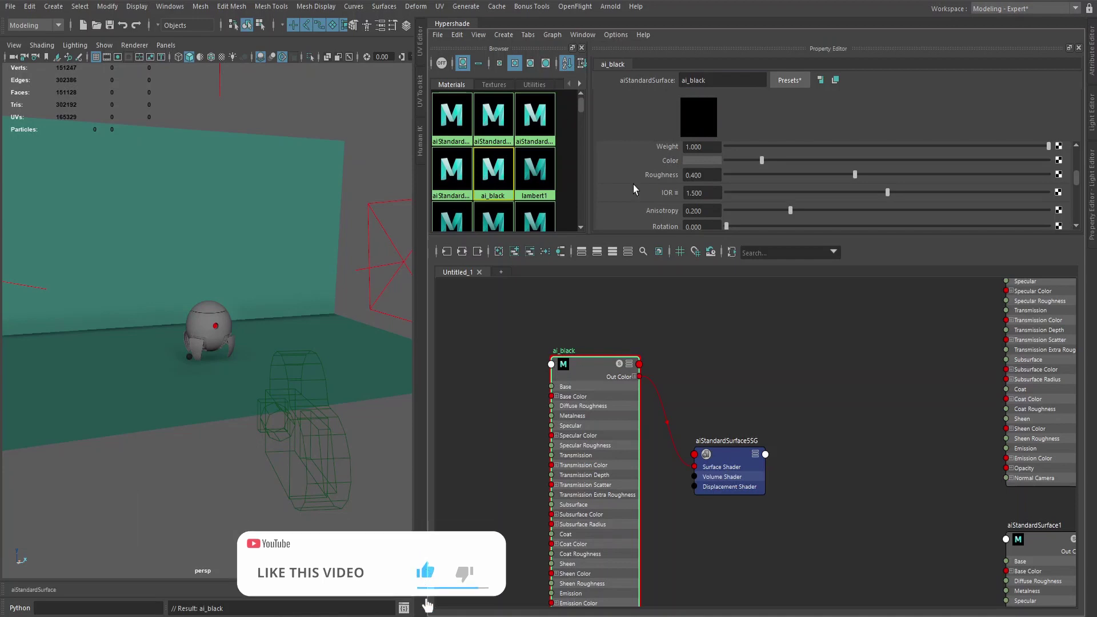
pyautogui.press('Return')
pyautogui.click(468, 31)
pyautogui.scroll(-3)
pyautogui.click(656, 318)
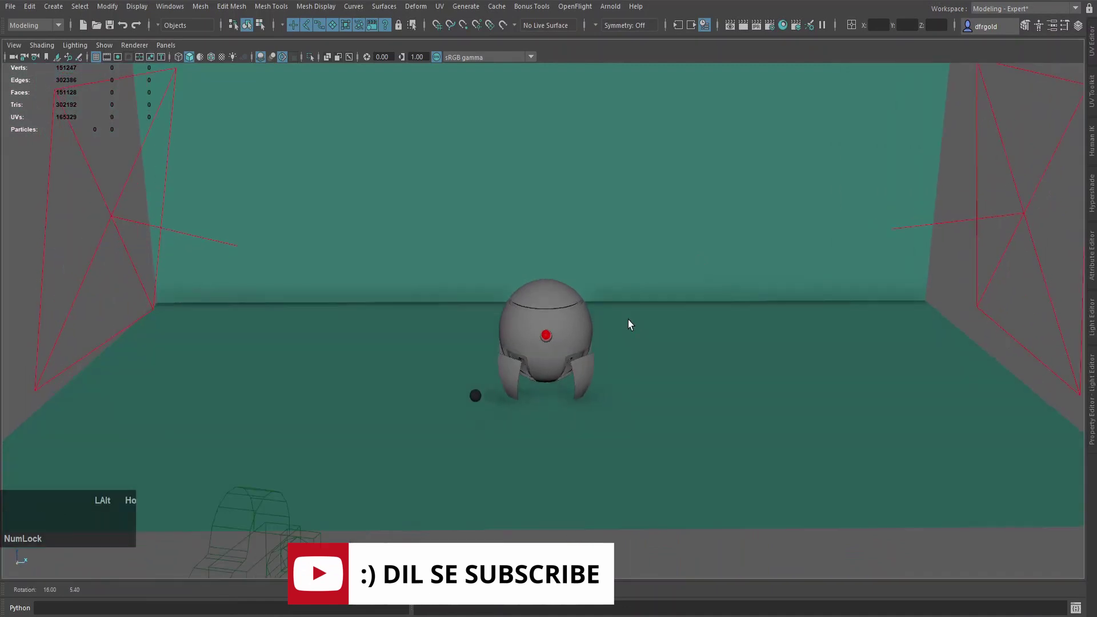
# Assign ai_black to leg parts lag_par_12 and lag_par_13 from the Outliner.
pyautogui.press('o')
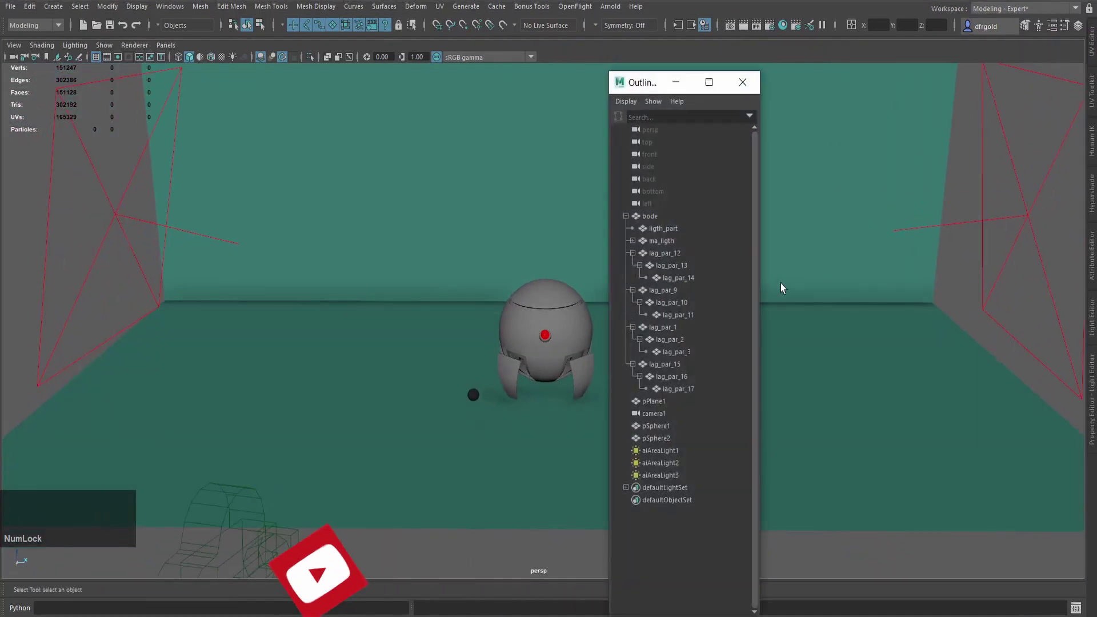
pyautogui.click(653, 82)
pyautogui.press('Home')
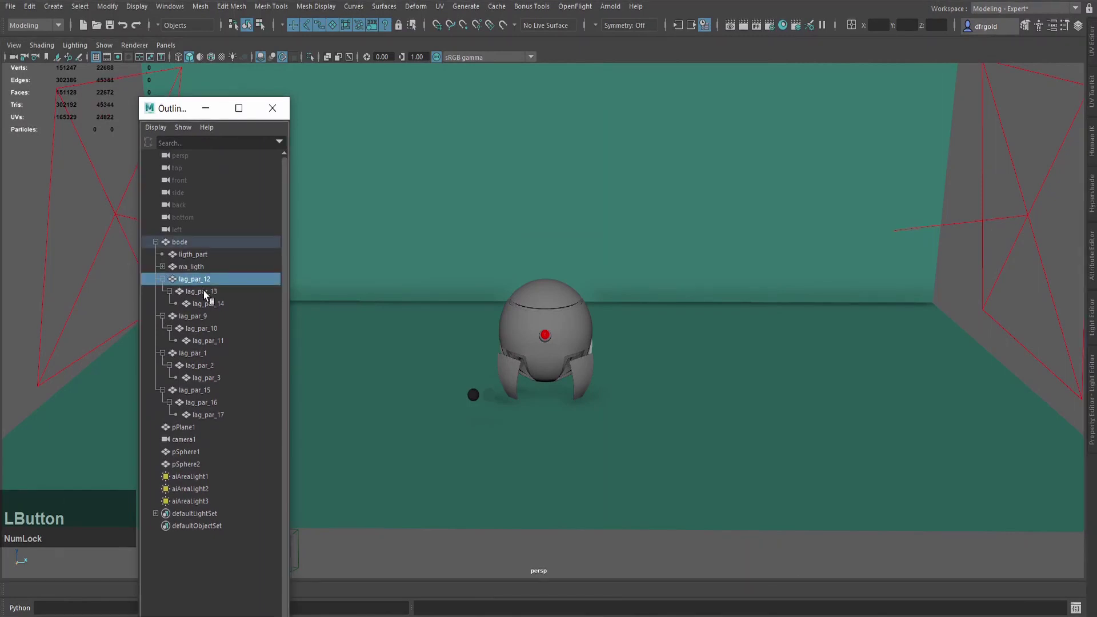
pyautogui.click(211, 293)
pyautogui.rightClick(645, 214)
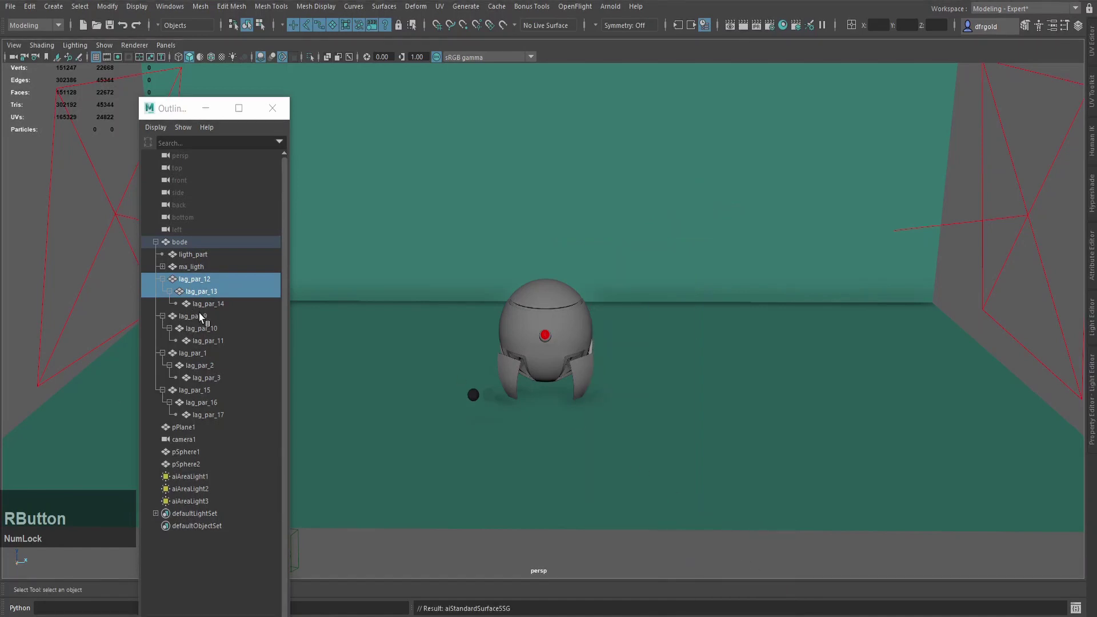
pyautogui.rightClick(195, 321)
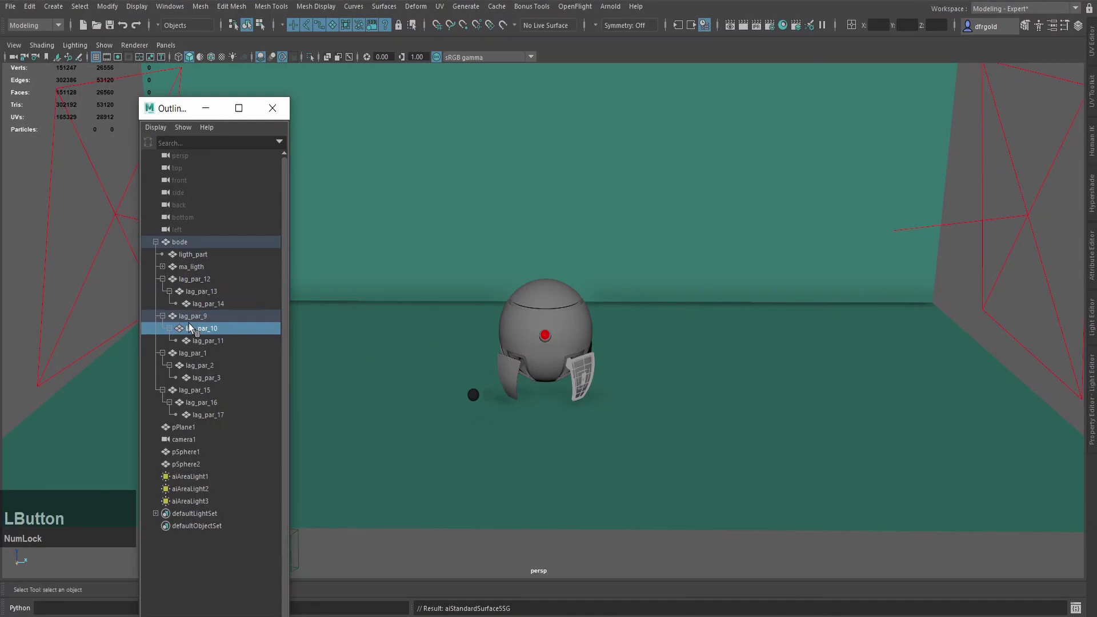
pyautogui.rightClick(596, 220)
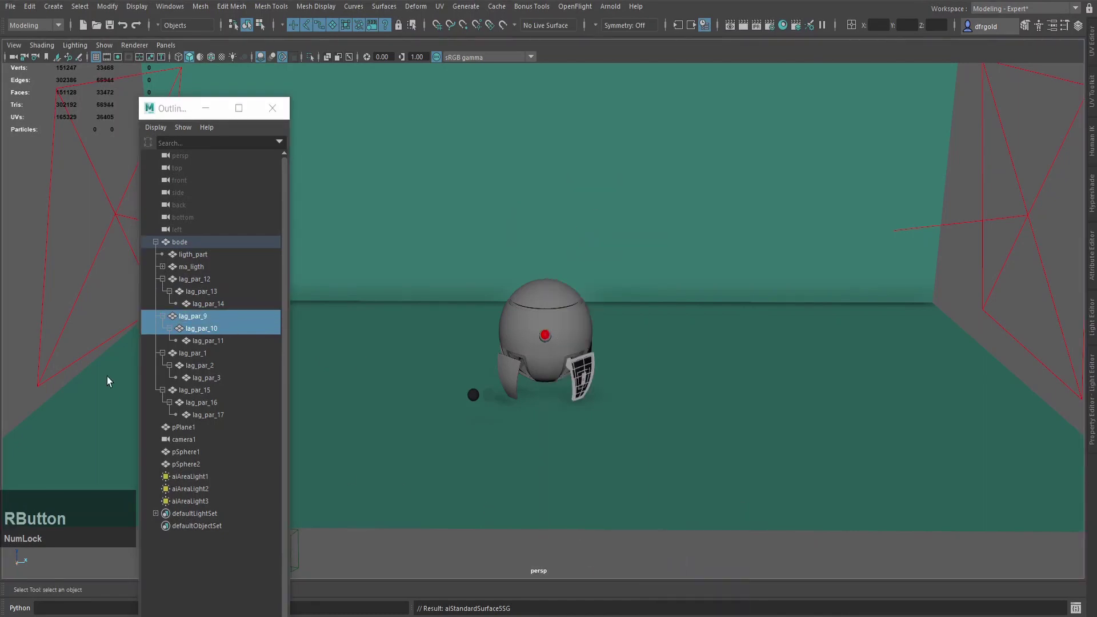
# Assign ai_black to leg parts lag_par_1, lag_par_2, lag_par_15 and lag_par_16.
pyautogui.click(206, 358)
pyautogui.click(209, 368)
pyautogui.rightClick(662, 188)
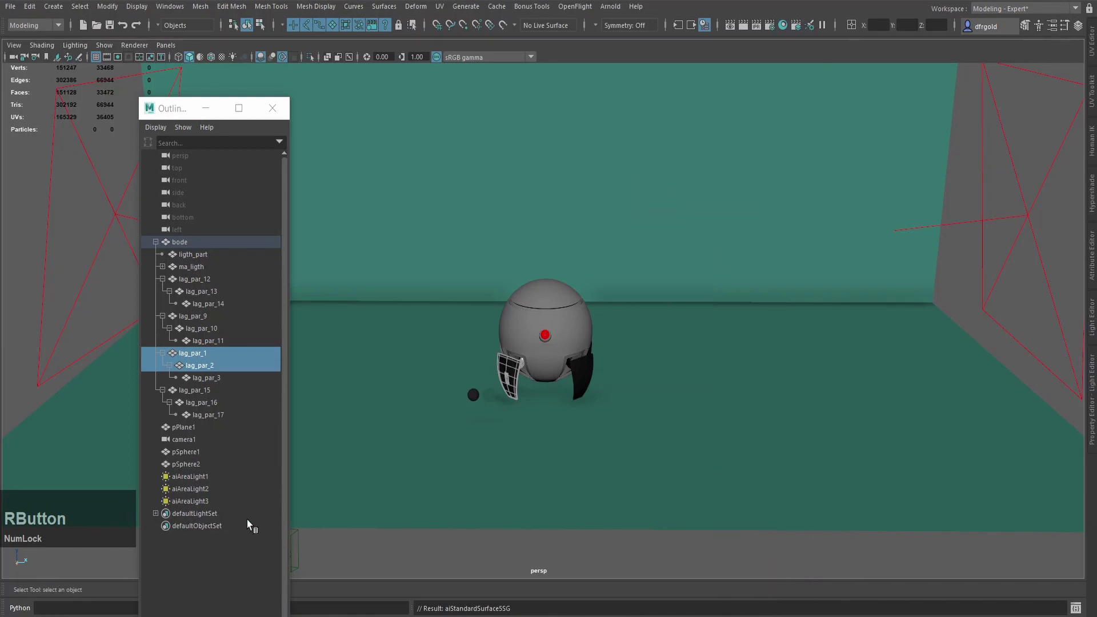
pyautogui.click(203, 392)
pyautogui.click(212, 403)
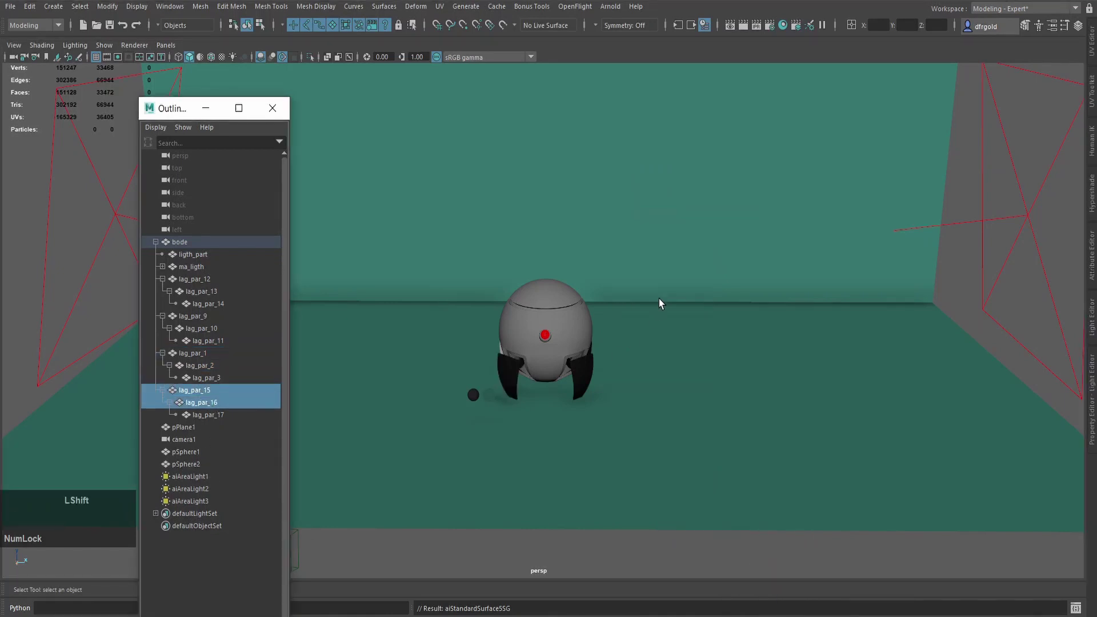
pyautogui.rightClick(650, 210)
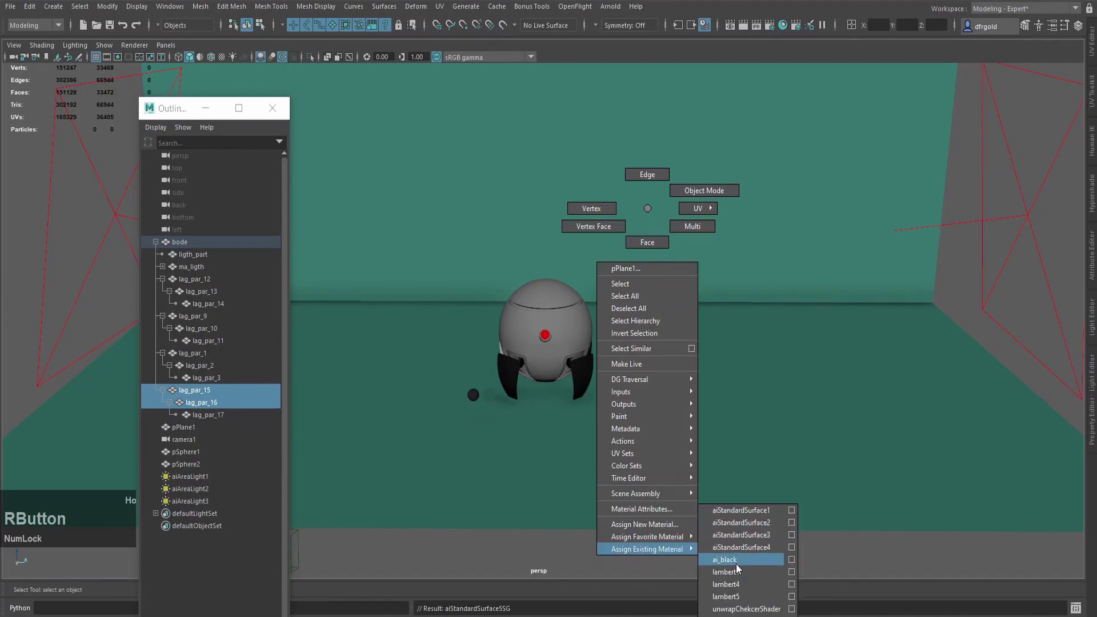
# Assign ai_black to the remaining leg panels, then select the robot body.
pyautogui.scroll(3)
pyautogui.scroll(-3)
pyautogui.click(459, 435)
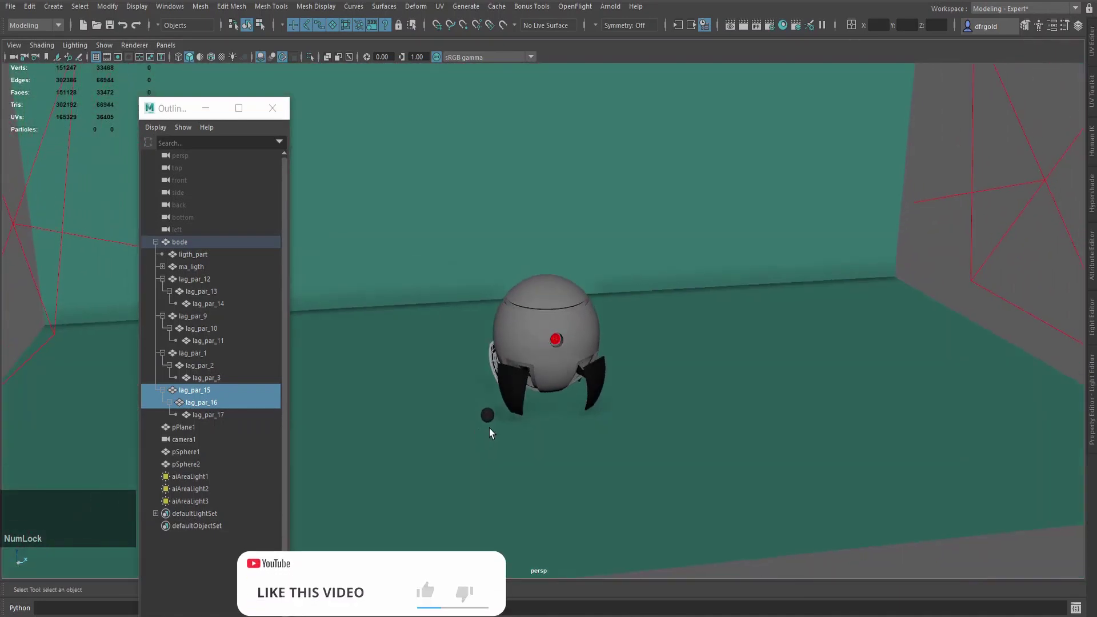
pyautogui.scroll(3)
pyautogui.click(550, 294)
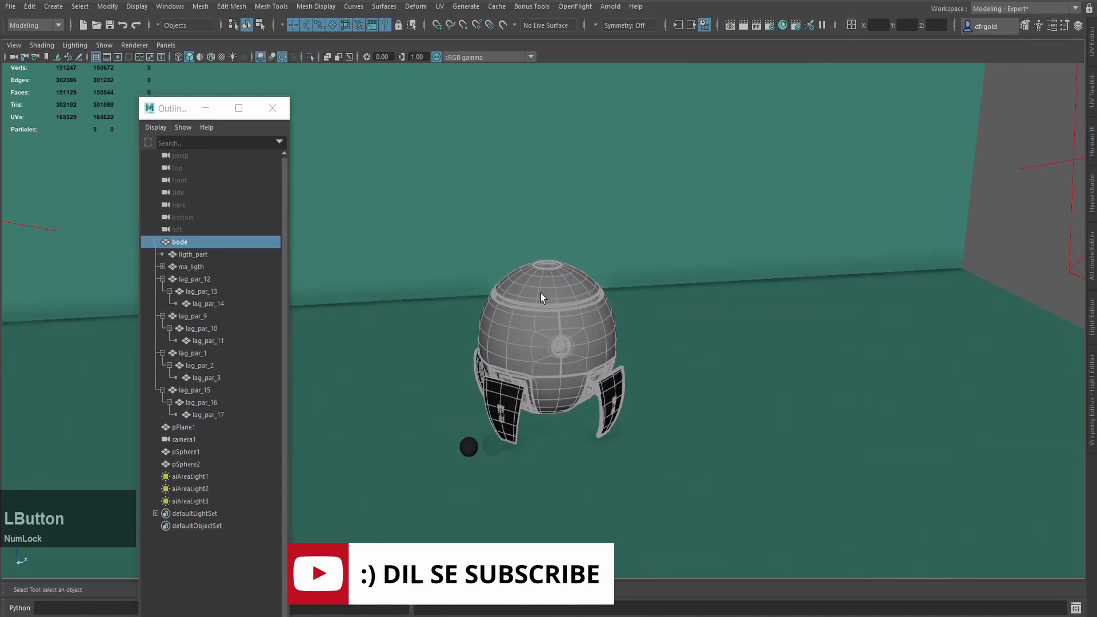
# In face mode, shift-select faces along the groove ring around the robot's head.
pyautogui.rightClick(544, 295)
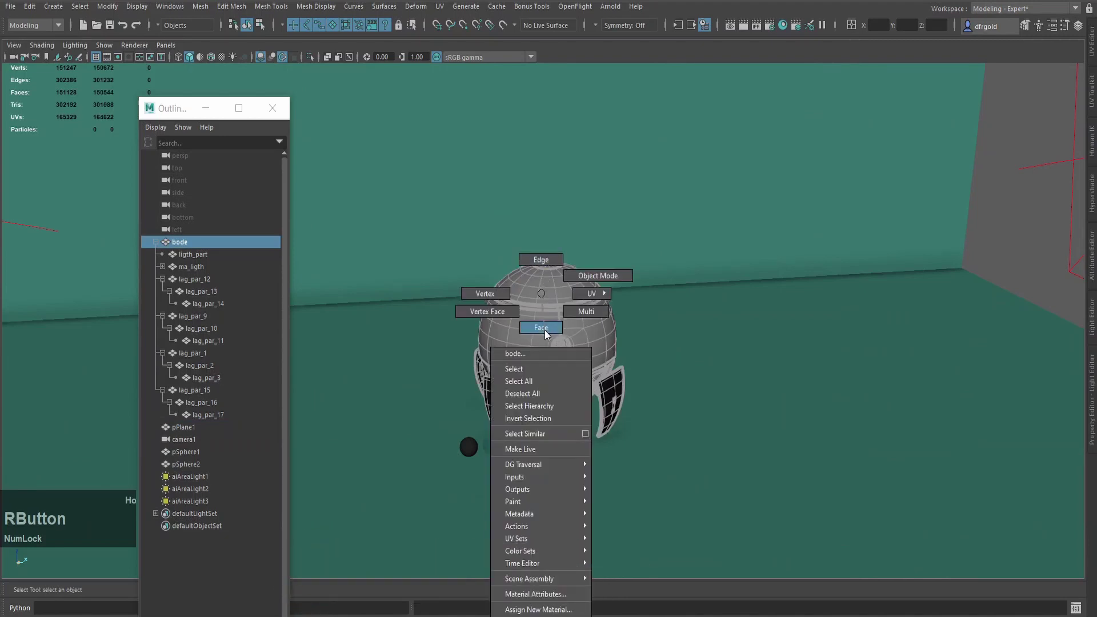
pyautogui.scroll(3)
pyautogui.scroll(-3)
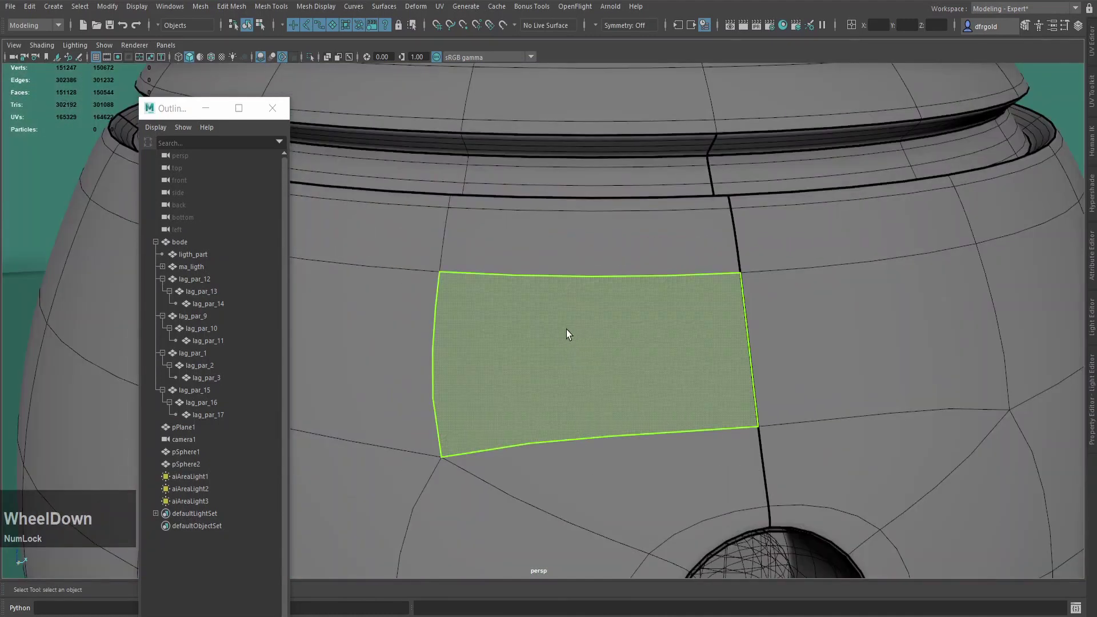
pyautogui.click(574, 211)
pyautogui.click(701, 204)
pyautogui.click(630, 319)
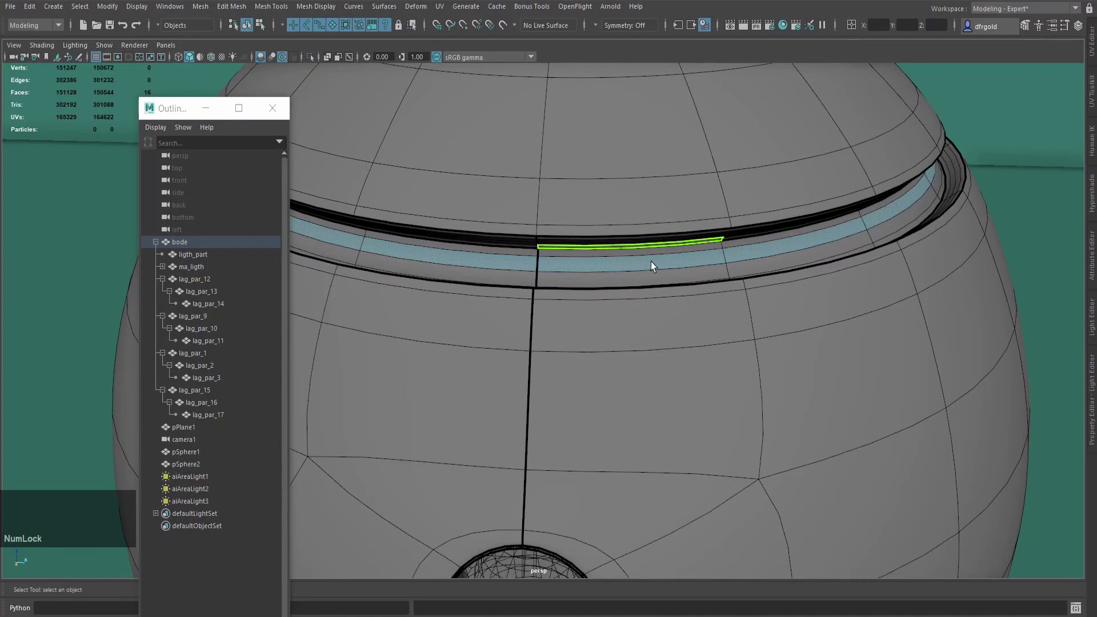
pyautogui.click(654, 276)
pyautogui.click(749, 269)
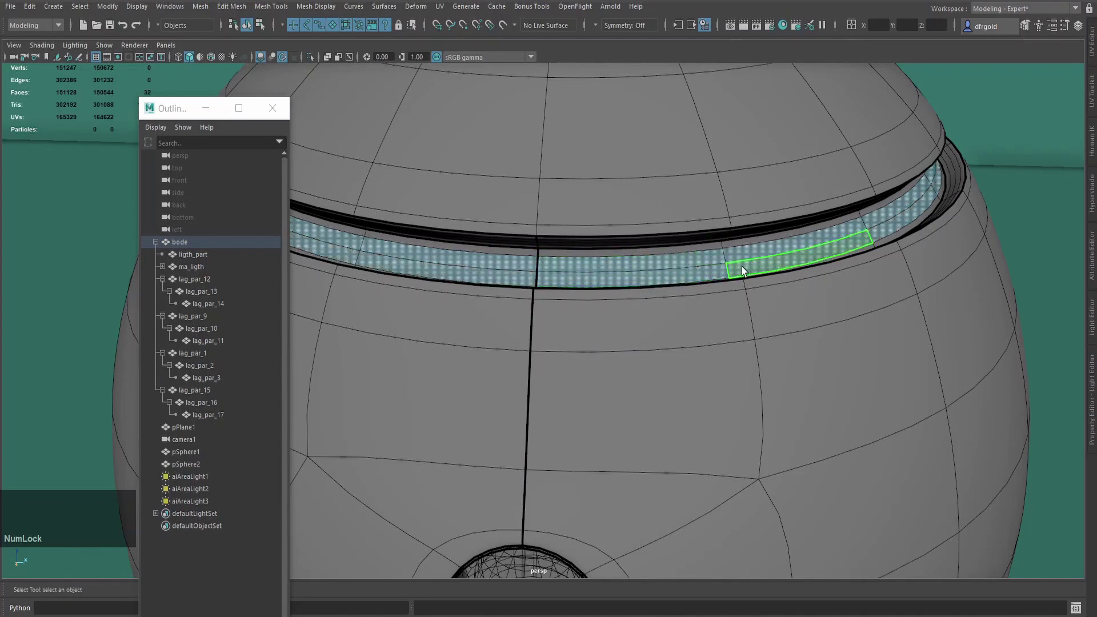
pyautogui.click(630, 268)
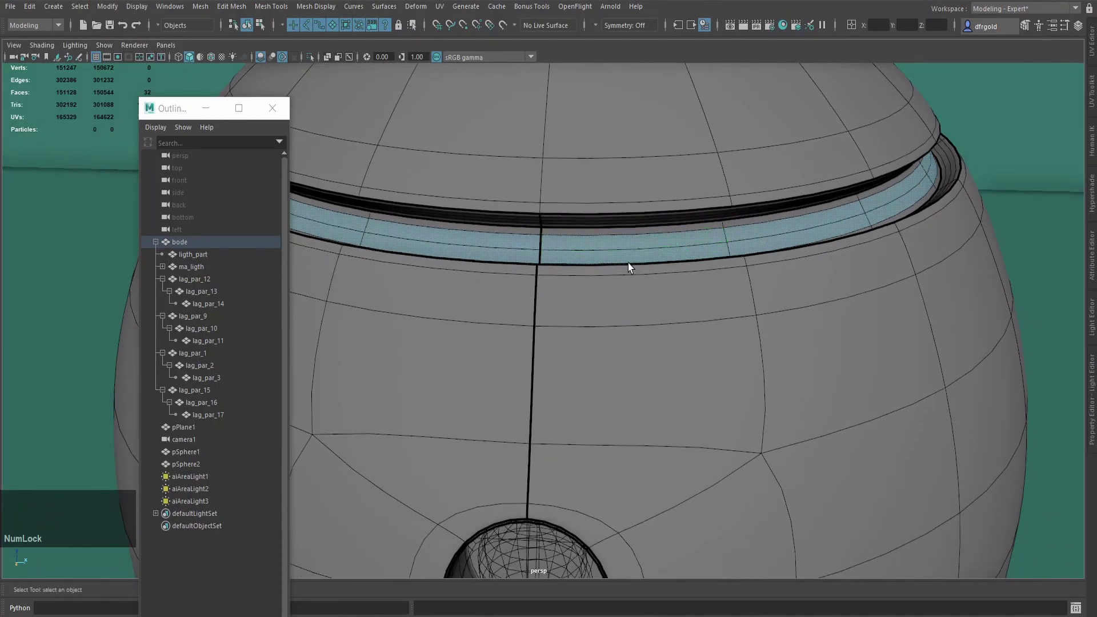
# Grow the selection to the full groove ring and assign ai_black to it.
pyautogui.write('>>>>>')
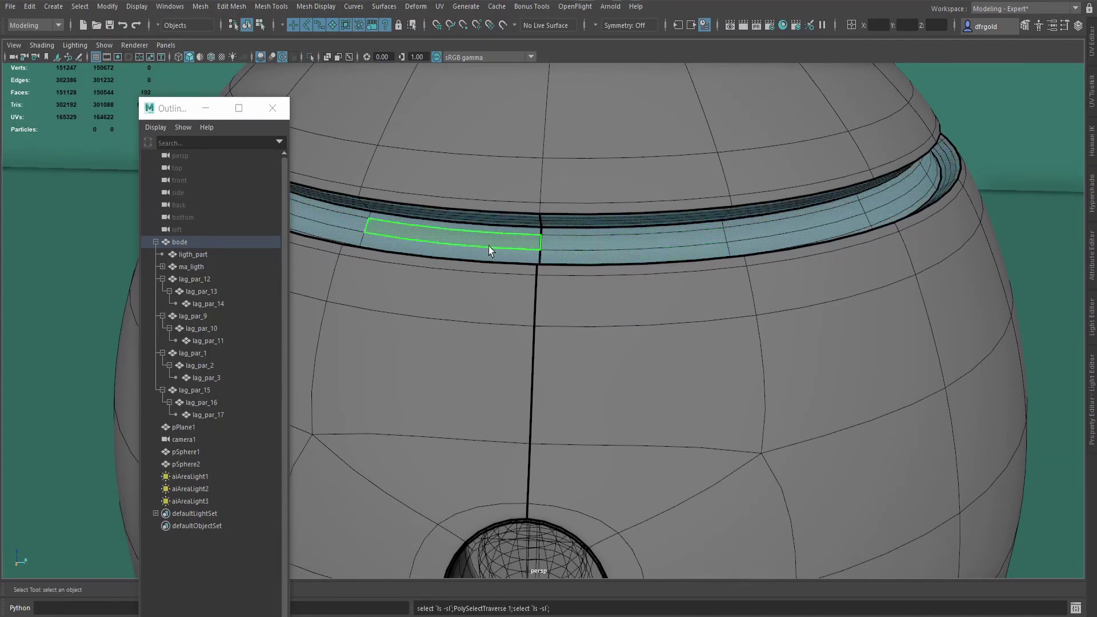
pyautogui.write('>>>>>')
pyautogui.rightClick(485, 192)
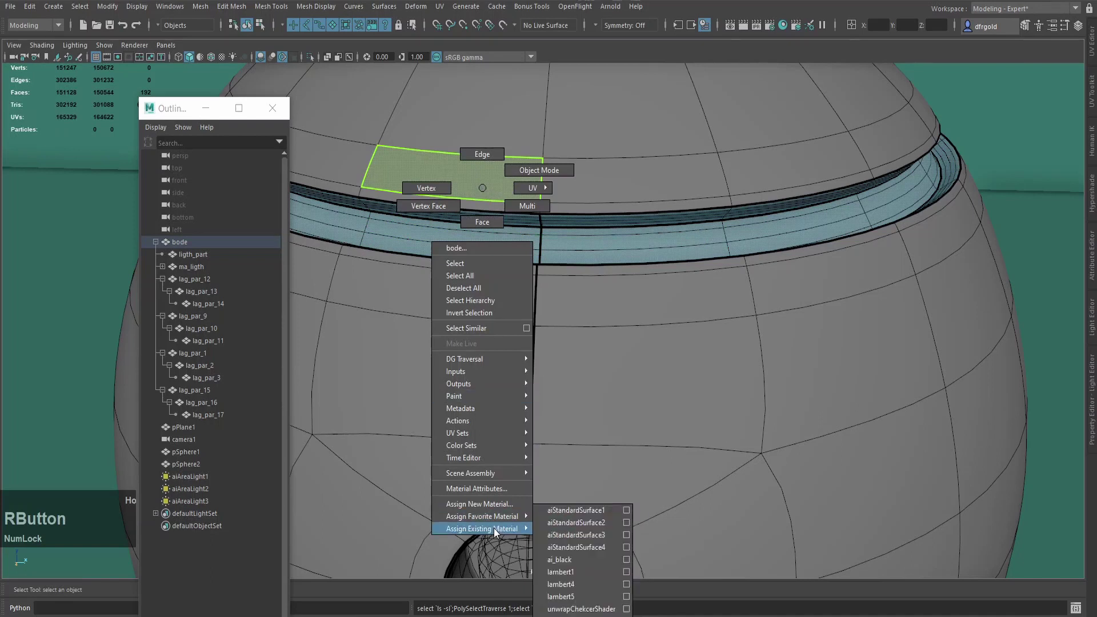
pyautogui.scroll(-3)
pyautogui.click(477, 375)
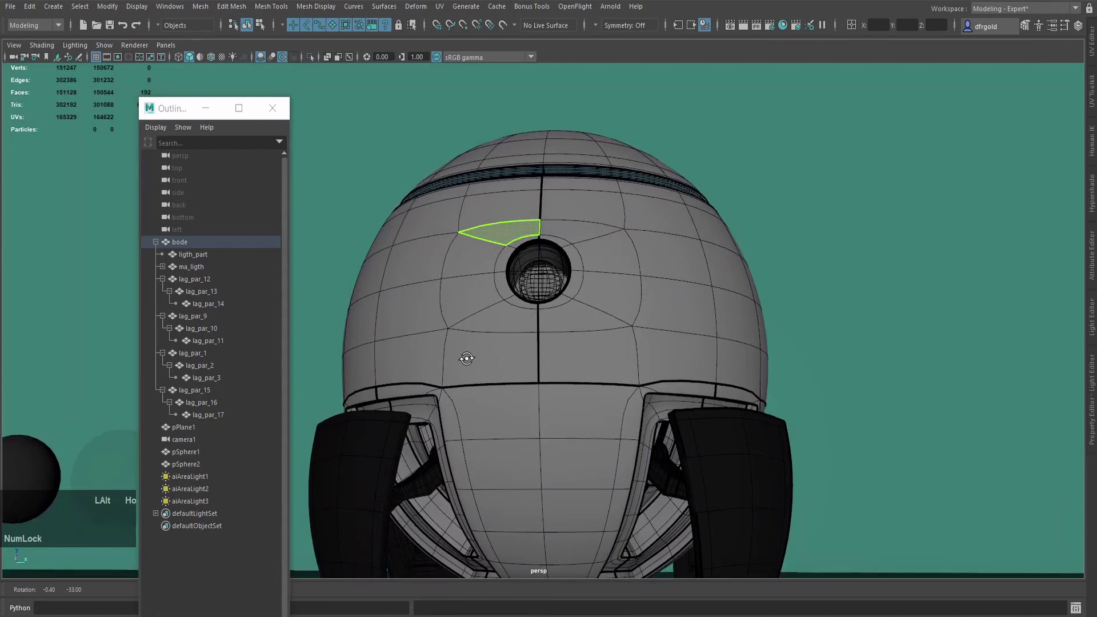
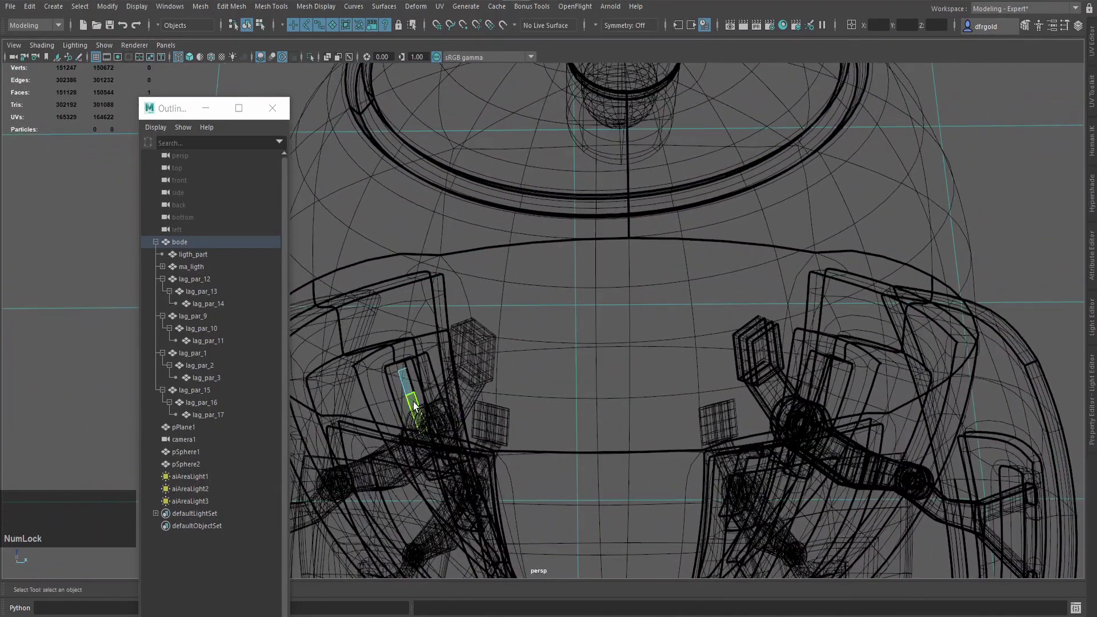
# In wireframe, select faces of one inner leg mechanism and grow the selection.
pyautogui.click(416, 405)
pyautogui.scroll(-3)
pyautogui.click(444, 419)
pyautogui.scroll(3)
pyautogui.click(464, 419)
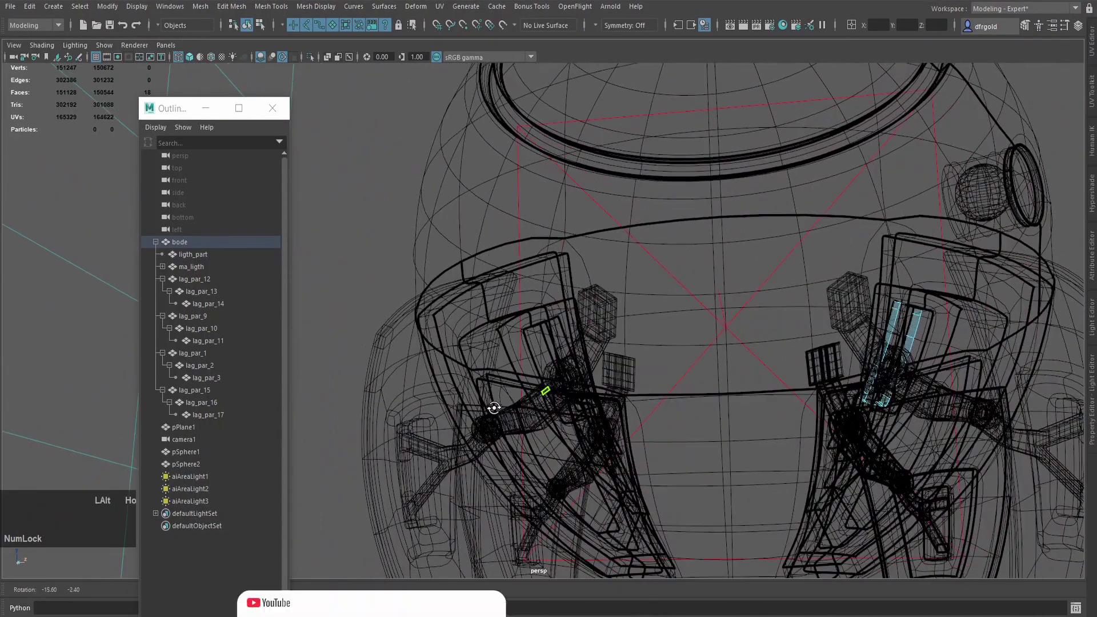
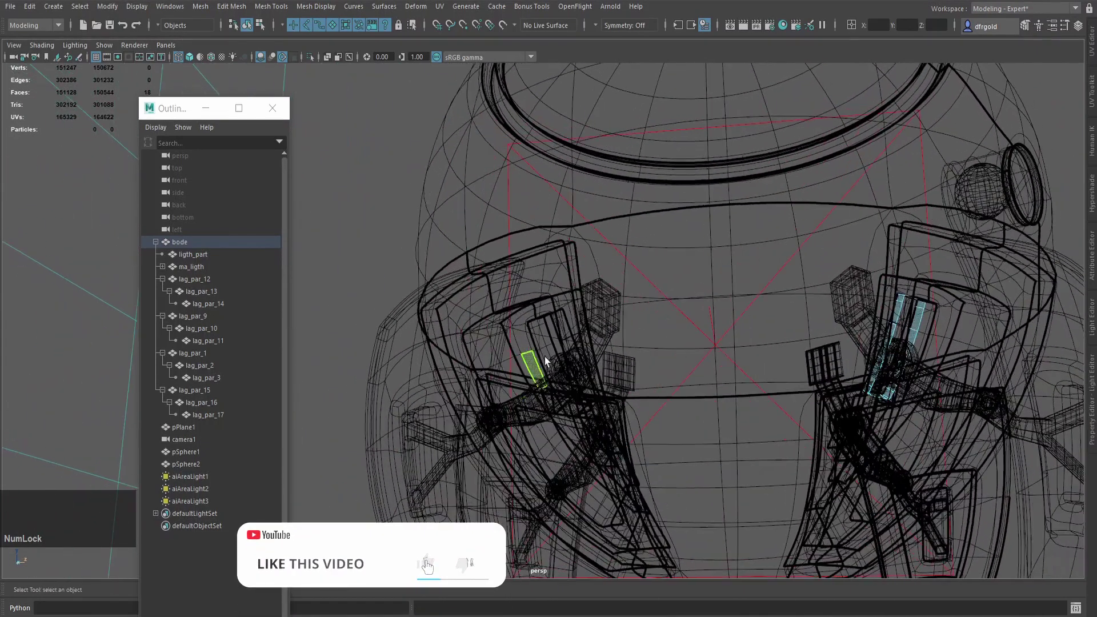
pyautogui.click(547, 340)
pyautogui.click(557, 350)
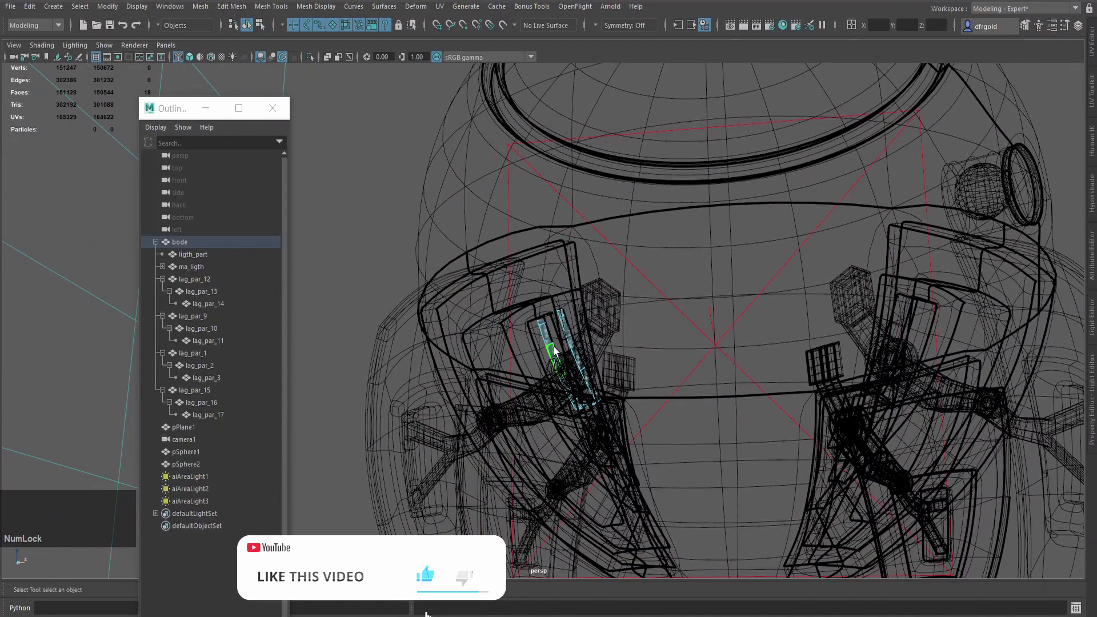
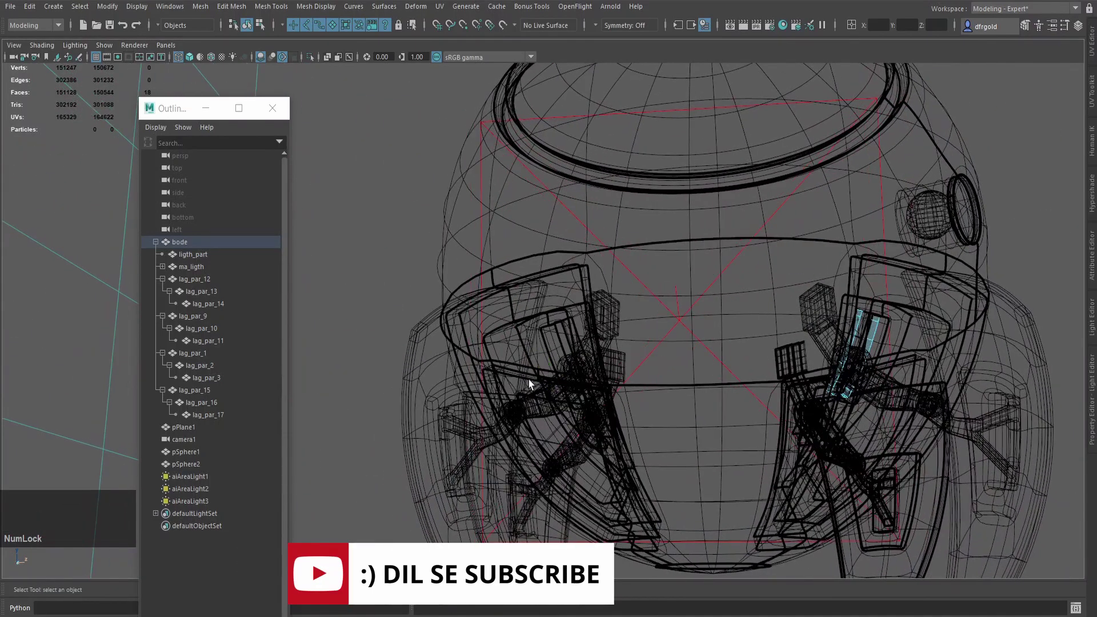
pyautogui.scroll(3)
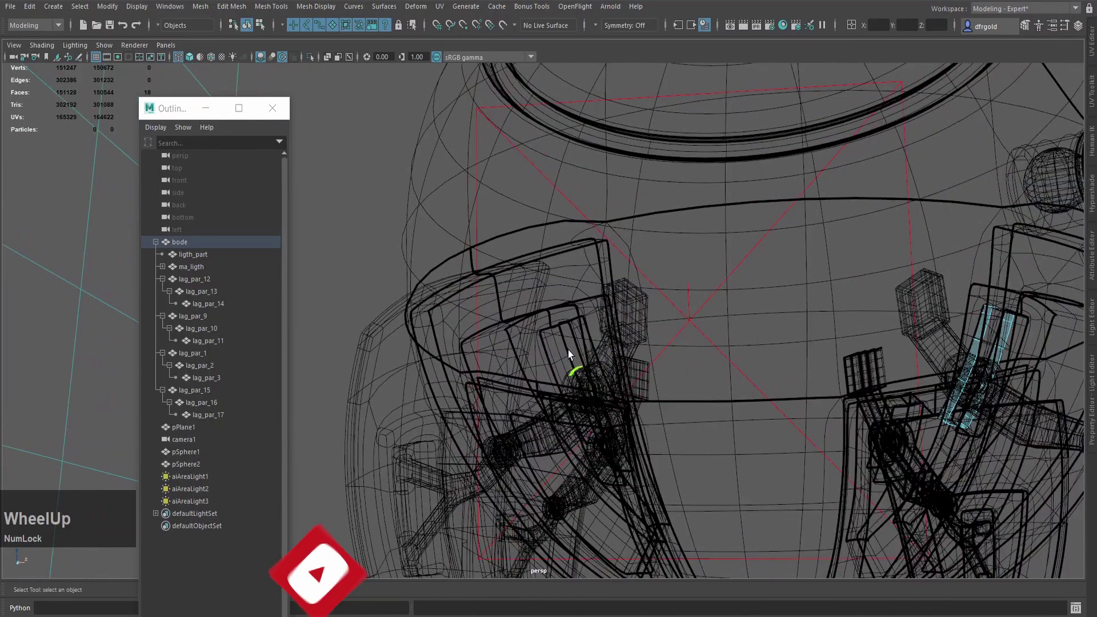
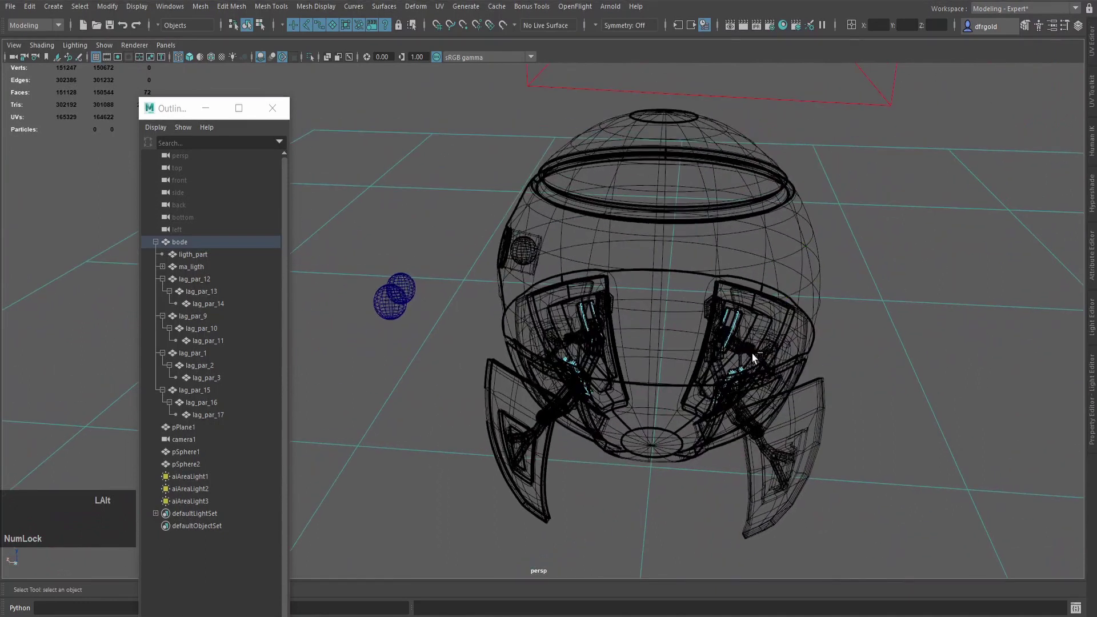
pyautogui.write('>>>>>>>>')
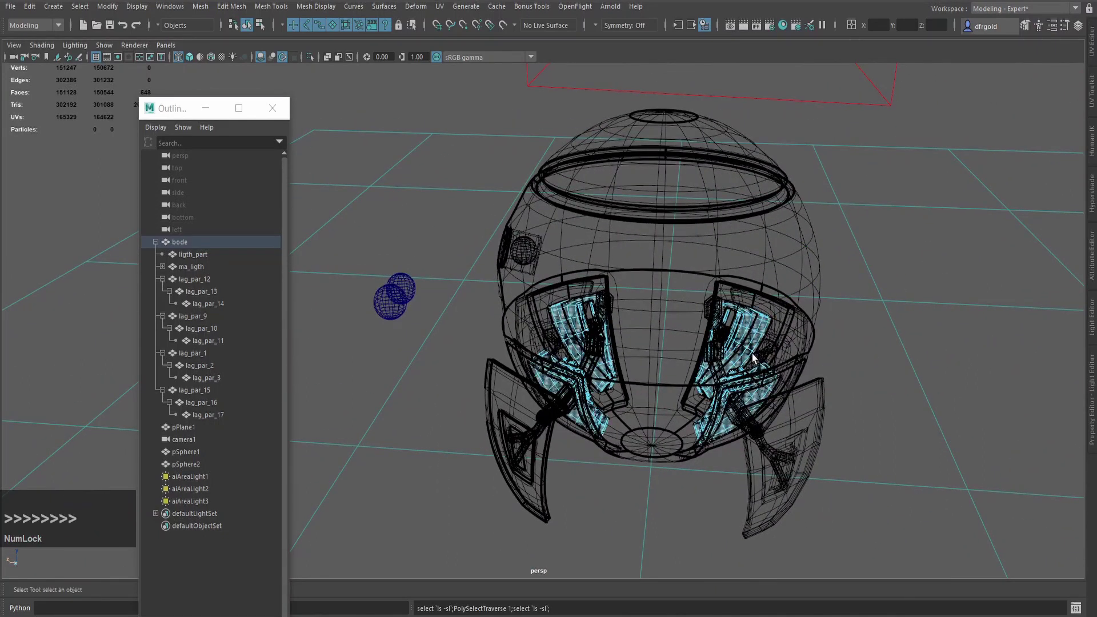
# Add the other leg structures' faces, grow the selection and return to shaded display.
pyautogui.scroll(3)
pyautogui.click(755, 357)
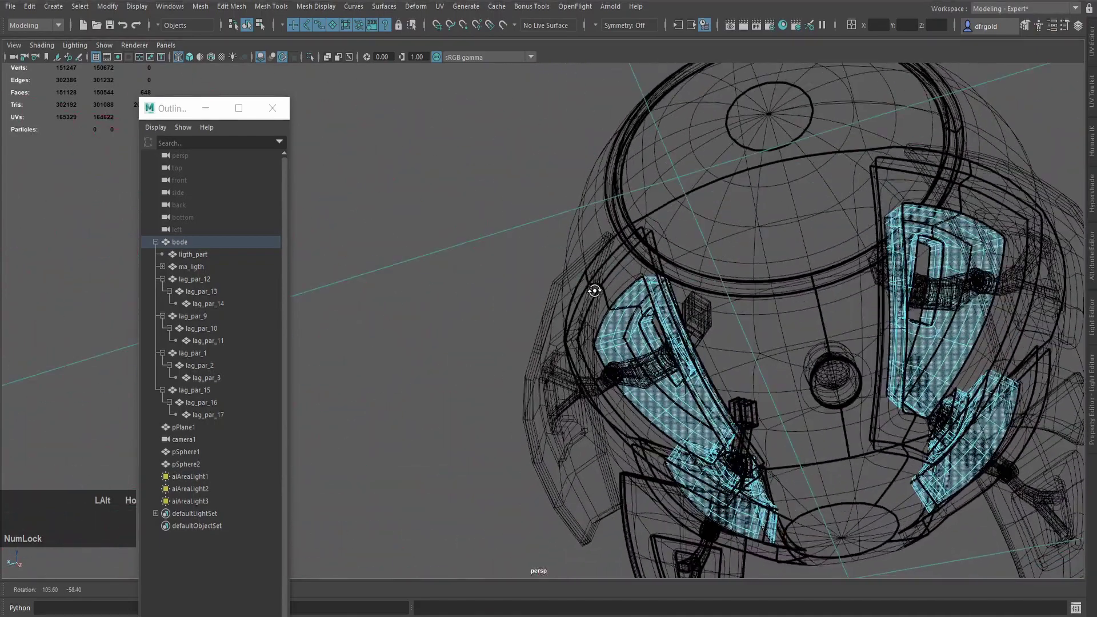
pyautogui.scroll(3)
pyautogui.write('>>>>>')
pyautogui.write('>>>>')
pyautogui.write('>>>>')
pyautogui.press('5')
pyautogui.scroll(-3)
pyautogui.click(771, 385)
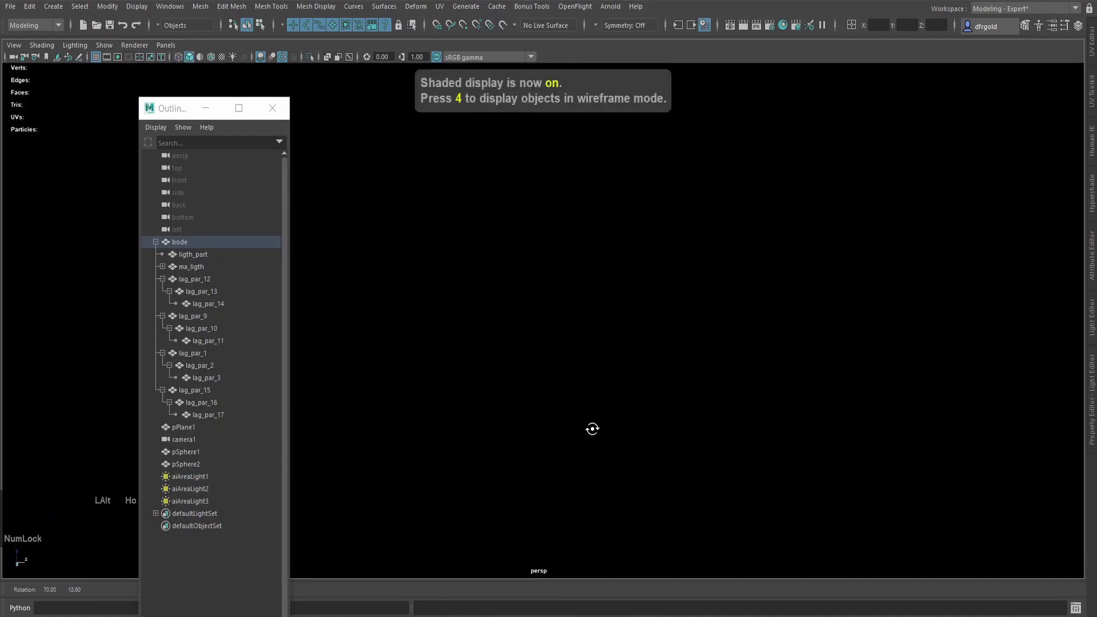
# Assign aiStandardSurface3 to the selected inner leg structure faces.
pyautogui.scroll(-3)
pyautogui.click(677, 406)
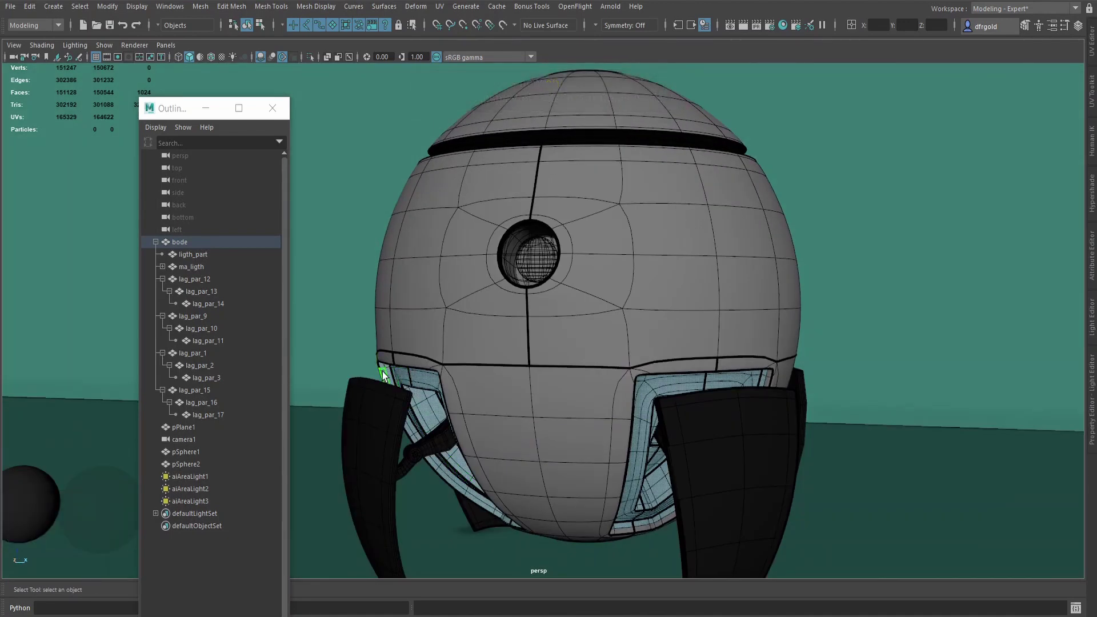
pyautogui.rightClick(549, 122)
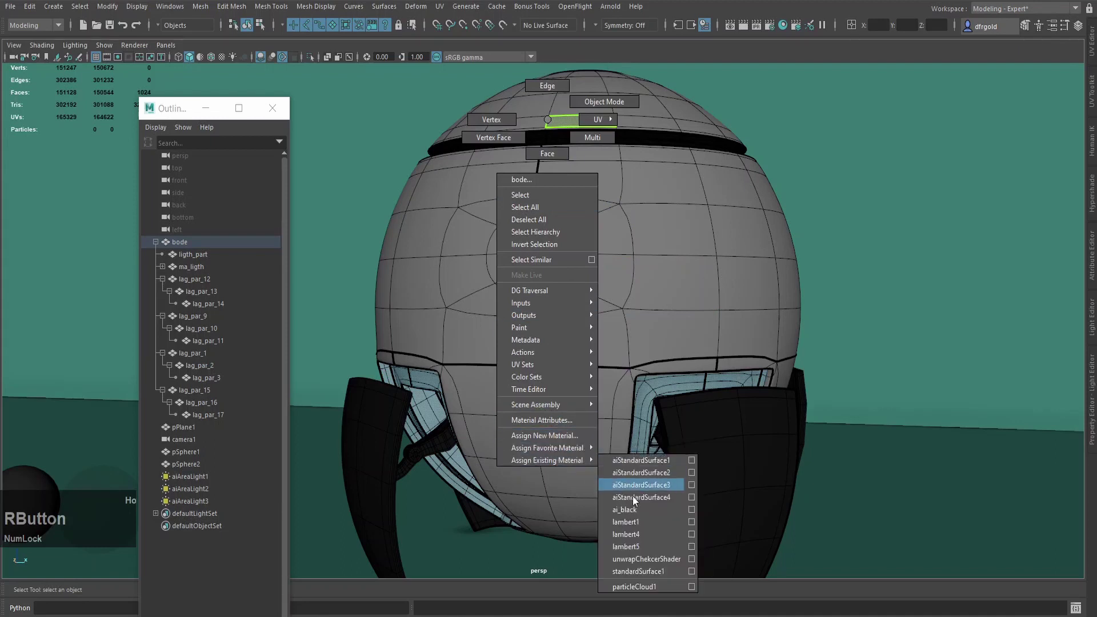
pyautogui.scroll(-3)
pyautogui.click(500, 354)
pyautogui.scroll(3)
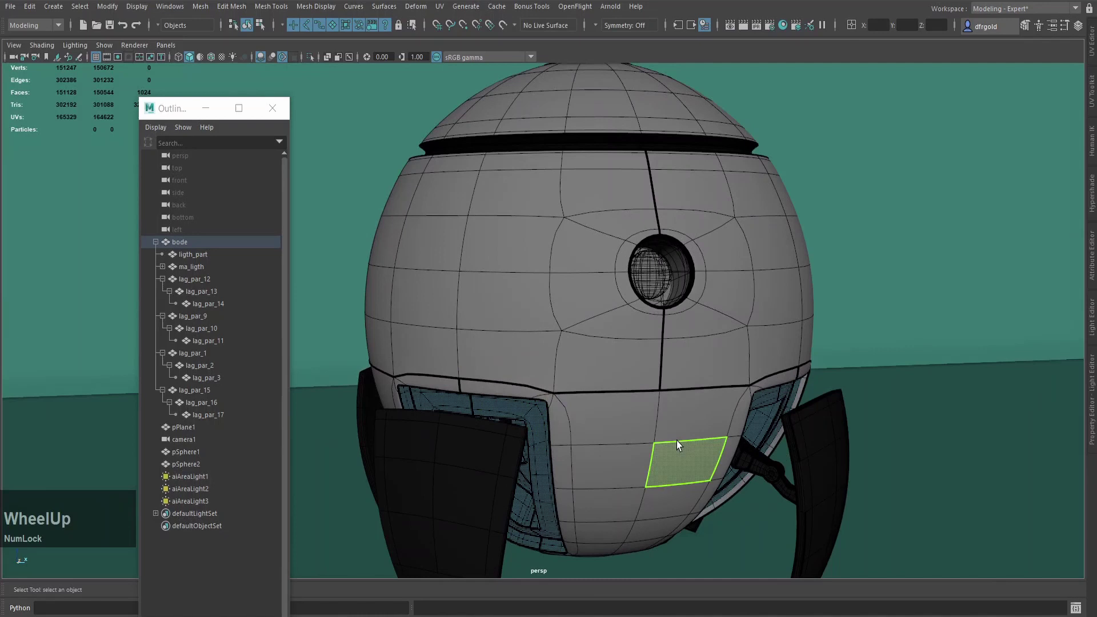
# Select a loop of faces on the front leg panel and grow the selection.
pyautogui.click(620, 406)
pyautogui.click(526, 463)
pyautogui.click(486, 467)
pyautogui.click(495, 500)
pyautogui.click(522, 495)
pyautogui.doubleClick(518, 520)
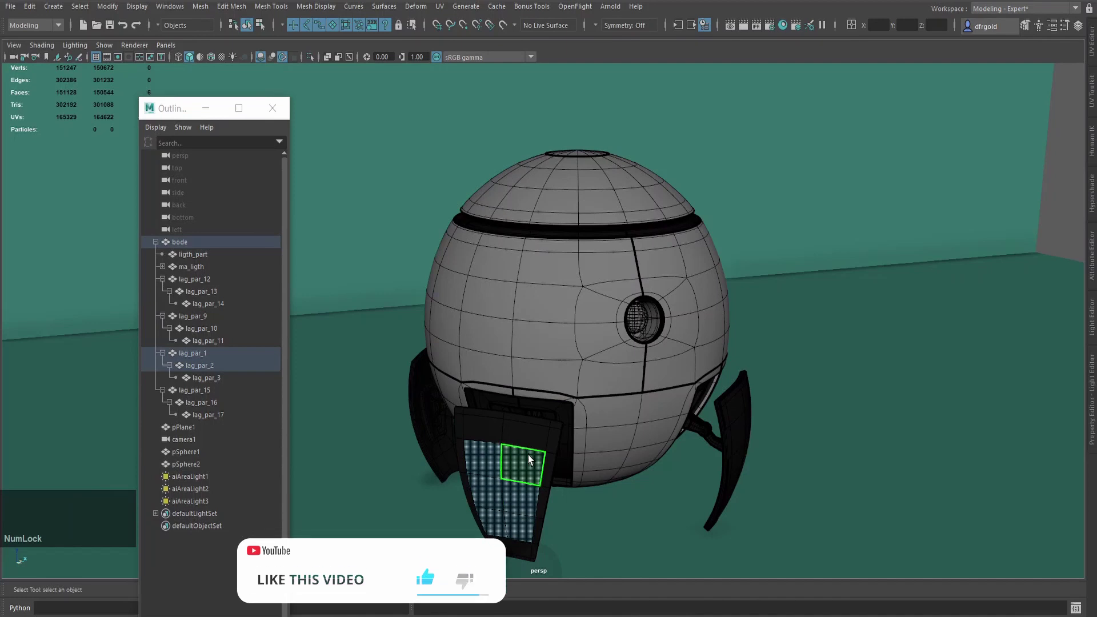
pyautogui.write('>>')
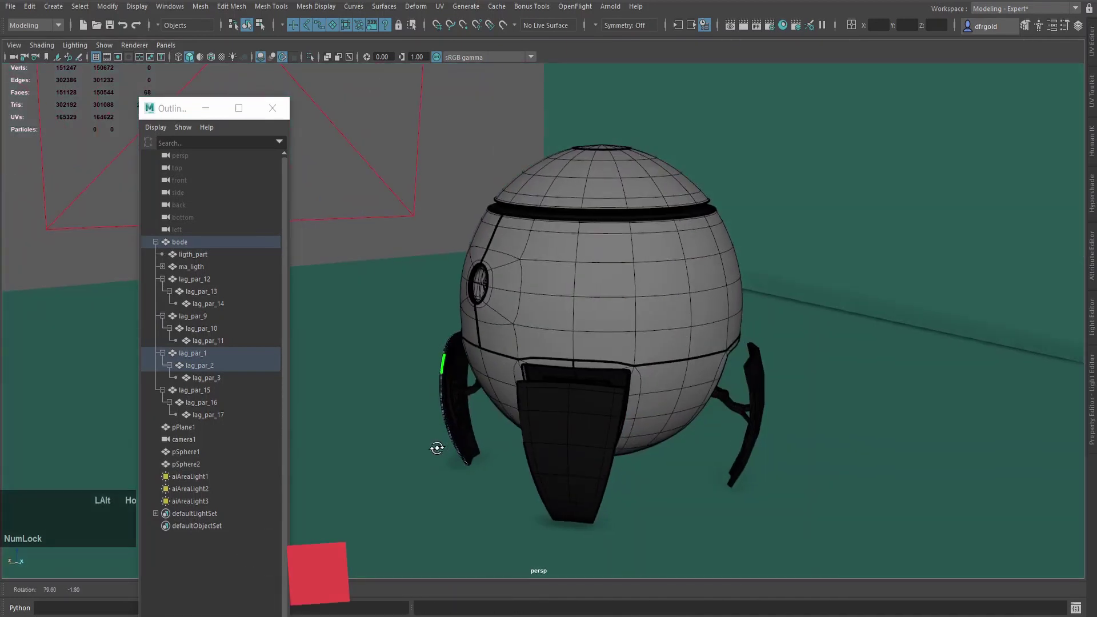
pyautogui.write('>>>>')
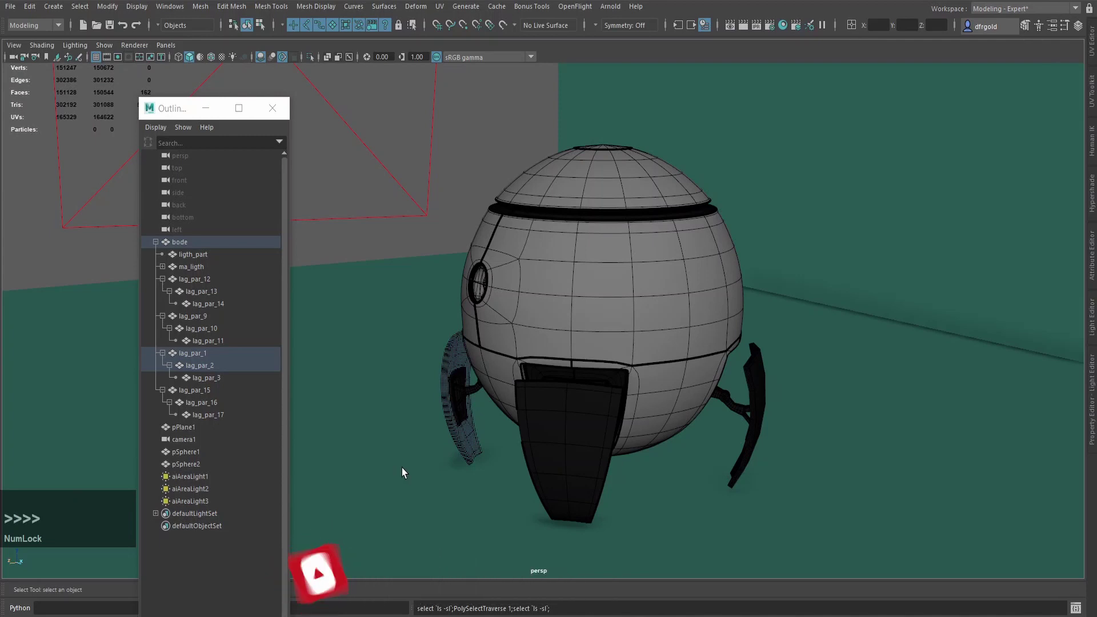
pyautogui.rightClick(382, 179)
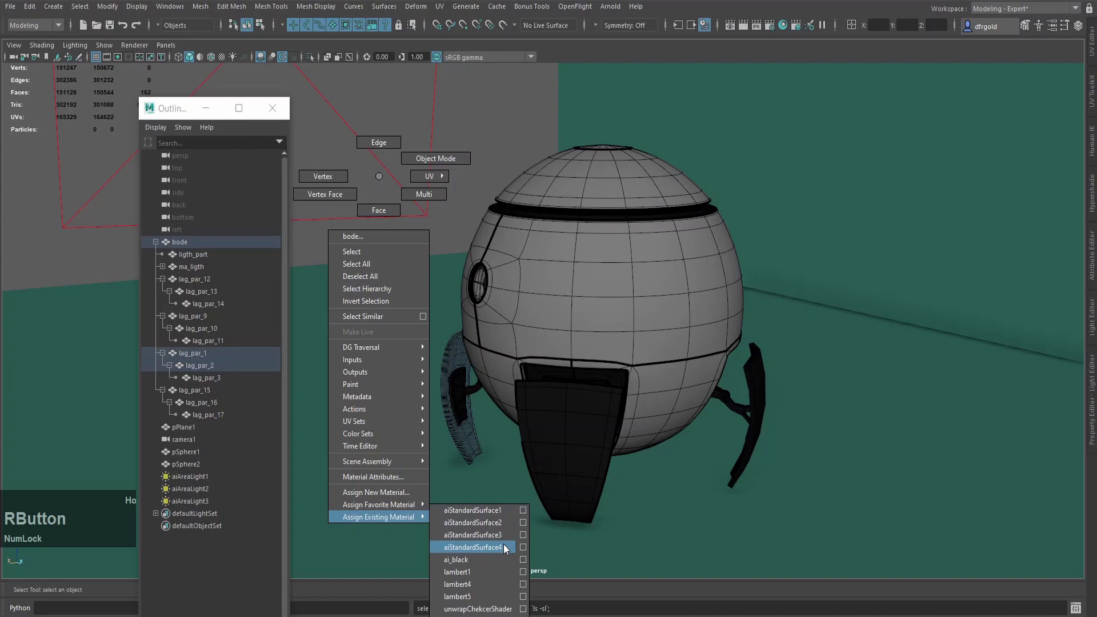
pyautogui.scroll(3)
pyautogui.click(528, 492)
pyautogui.scroll(-3)
pyautogui.click(550, 412)
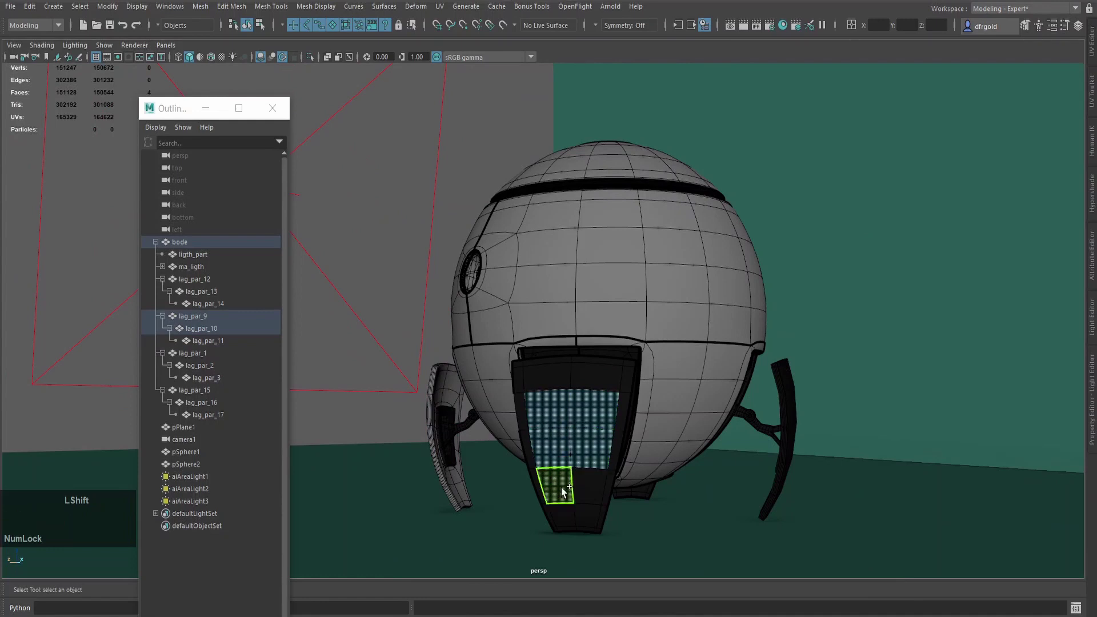
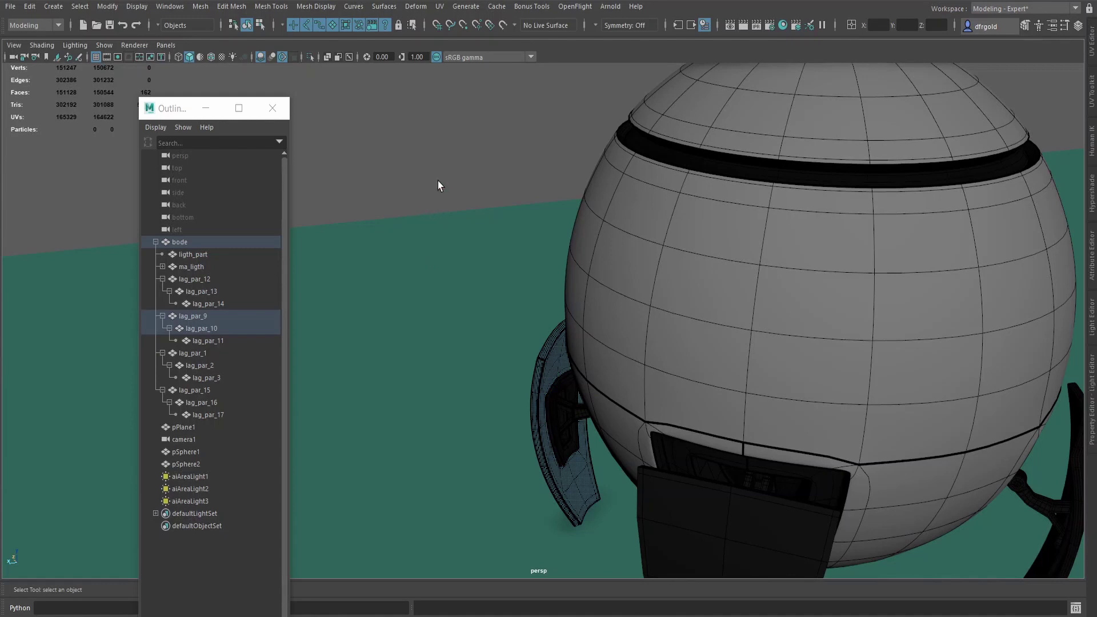
pyautogui.rightClick(449, 170)
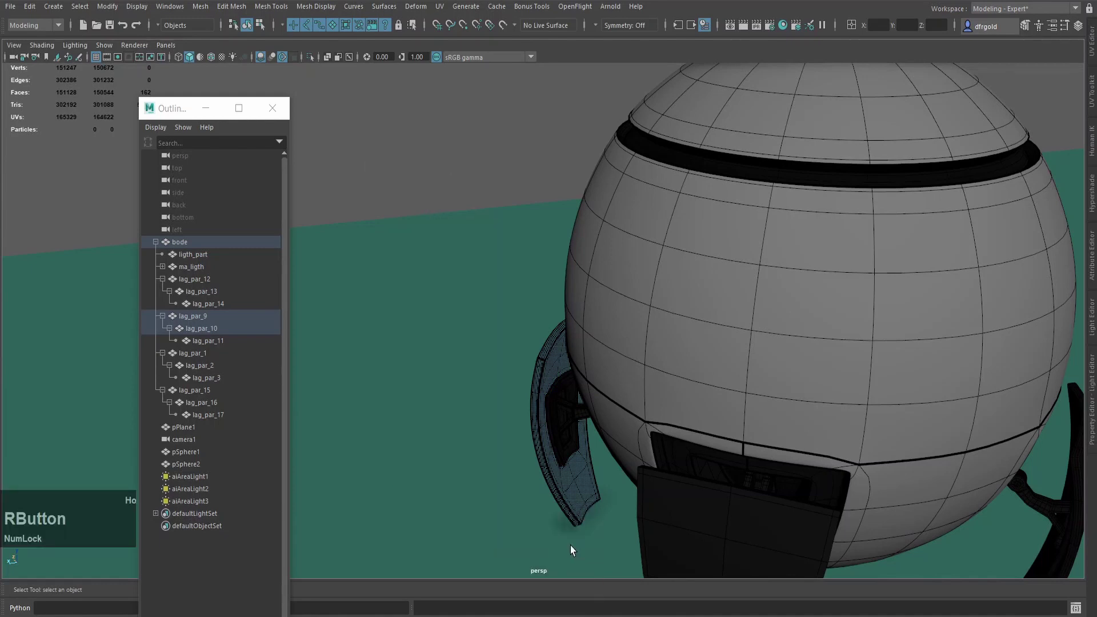
pyautogui.scroll(-3)
pyautogui.click(585, 422)
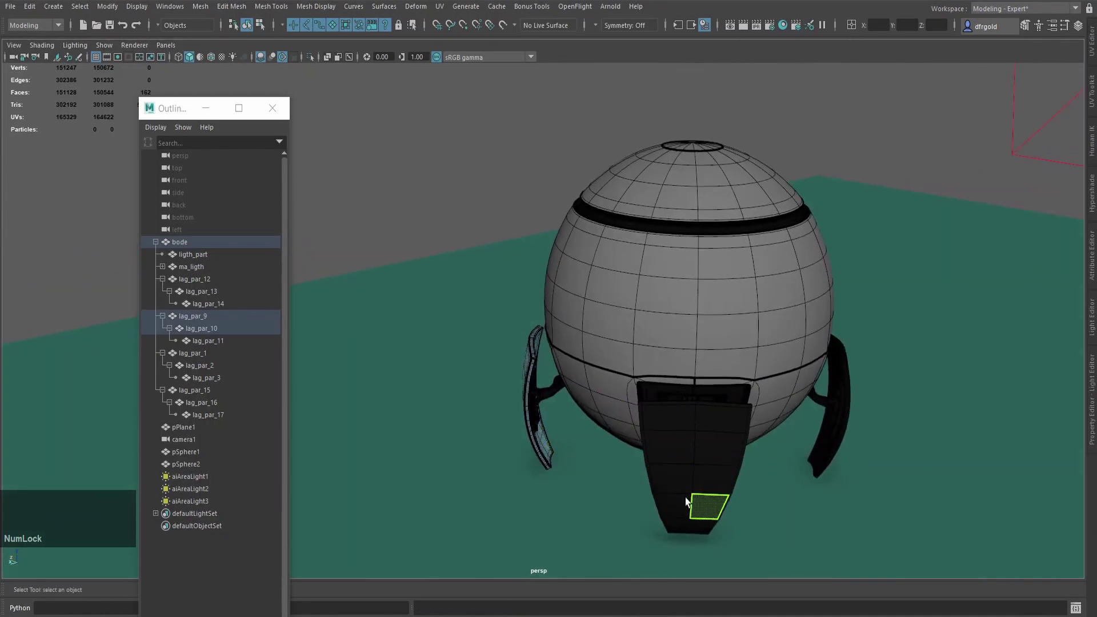
pyautogui.click(690, 472)
pyautogui.click(669, 450)
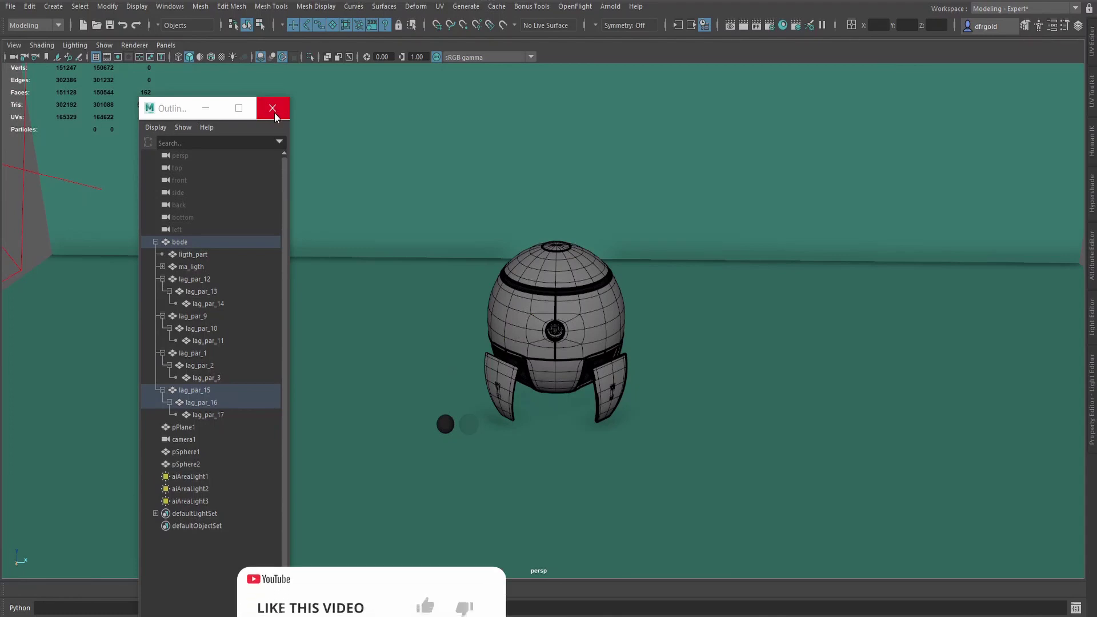
# Close the Outliner window and bring up the scene's lights for attribute editing.
pyautogui.click(275, 111)
pyautogui.scroll(-3)
pyautogui.click(628, 382)
pyautogui.press('Home')
pyautogui.scroll(3)
pyautogui.scroll(3)
pyautogui.press('a')
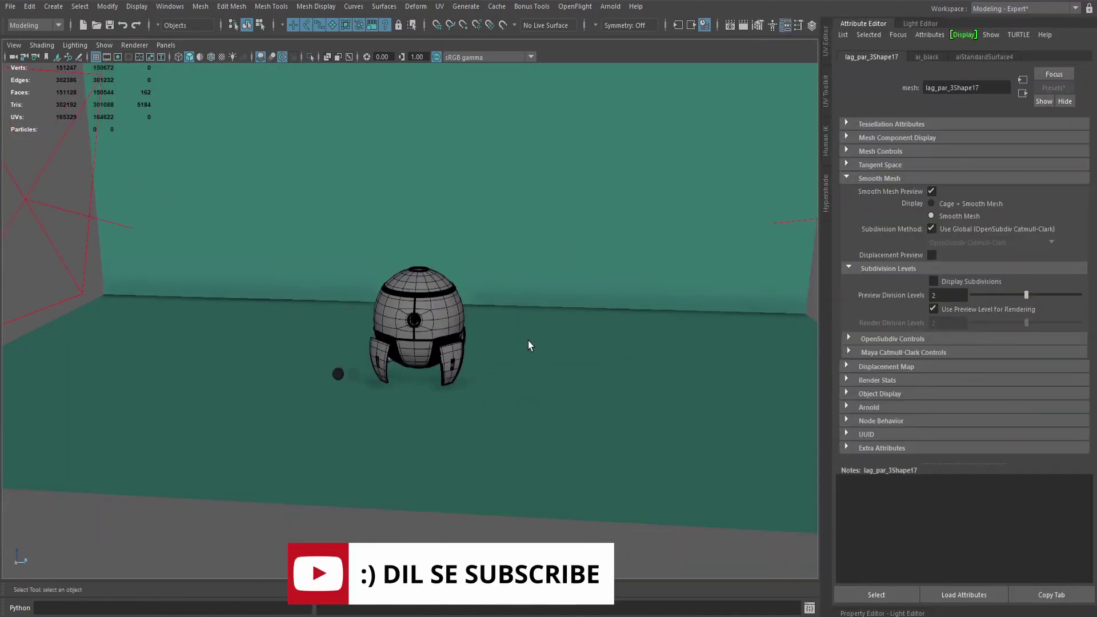
pyautogui.press('alt+Num_Lock')
pyautogui.press('o')
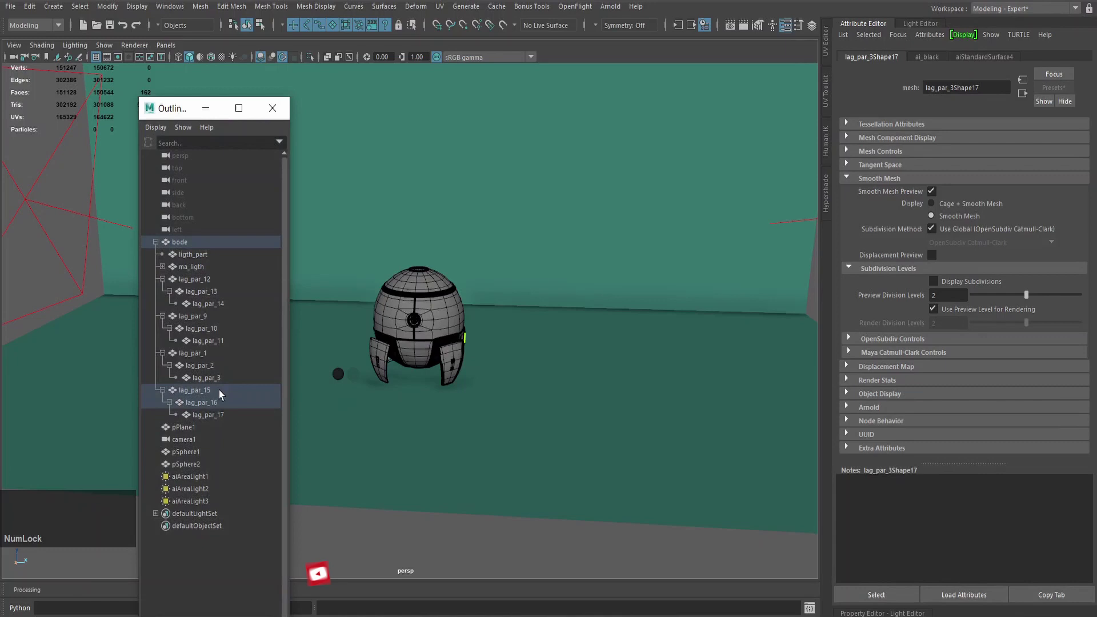
# Set samples to 3 on the area lights and the red eye mesh light, then hide the Attribute Editor.
pyautogui.click(199, 482)
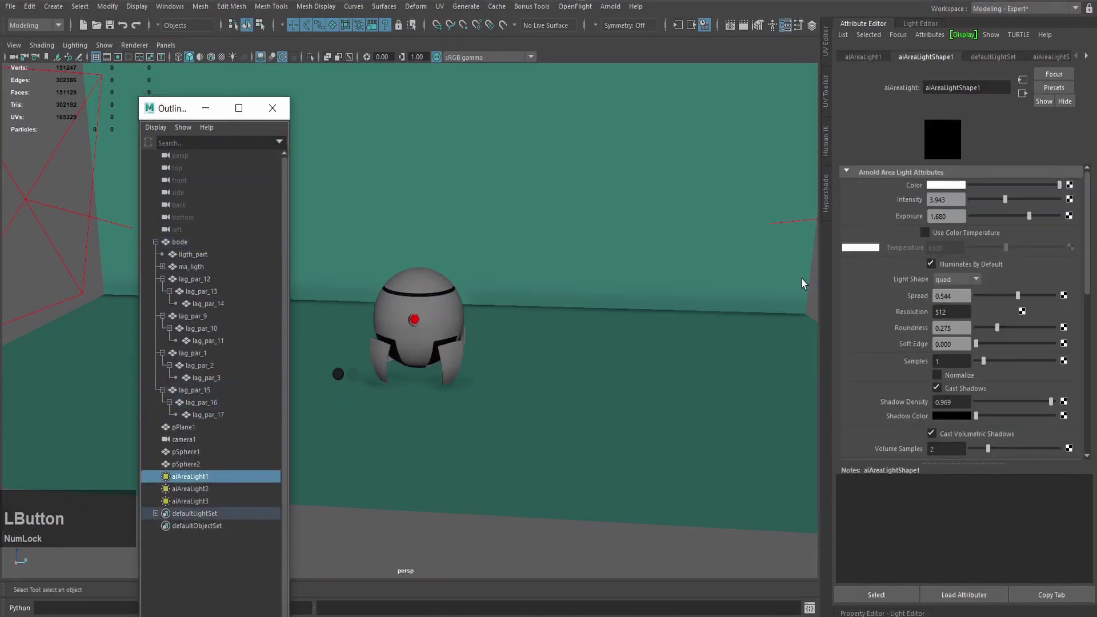
pyautogui.press('Home')
pyautogui.press('KP_3')
pyautogui.press('KP_Enter')
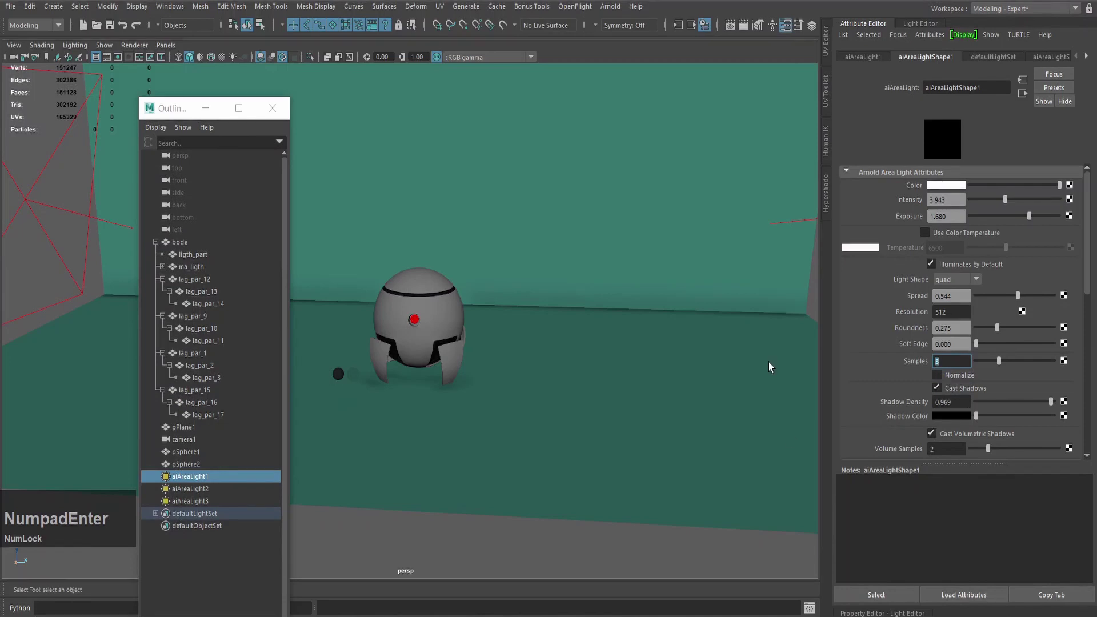
pyautogui.press('KP_Enter')
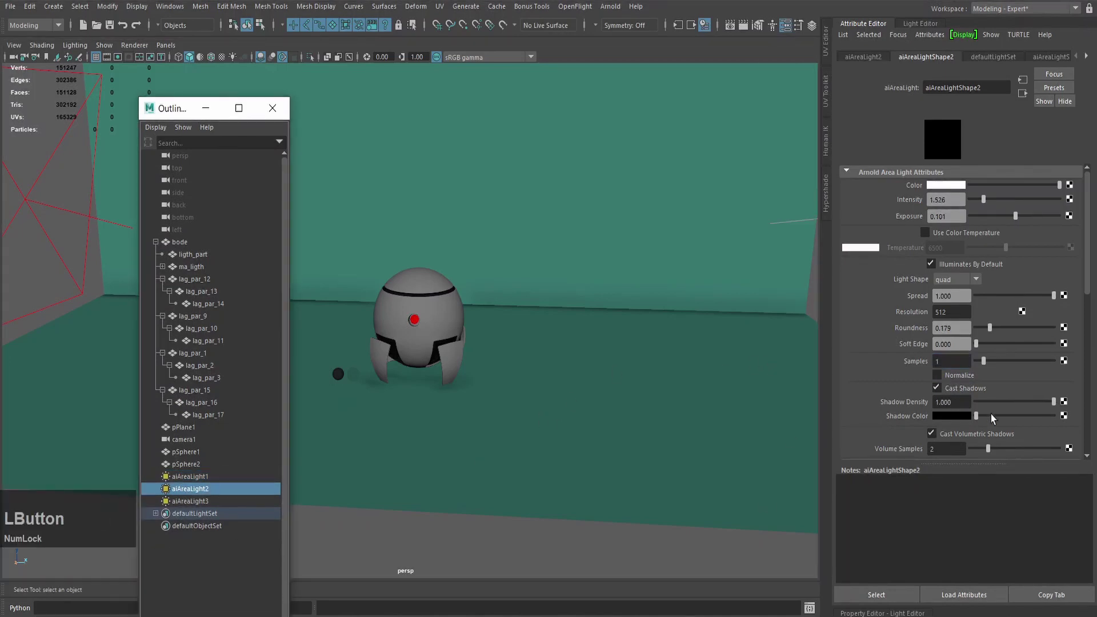
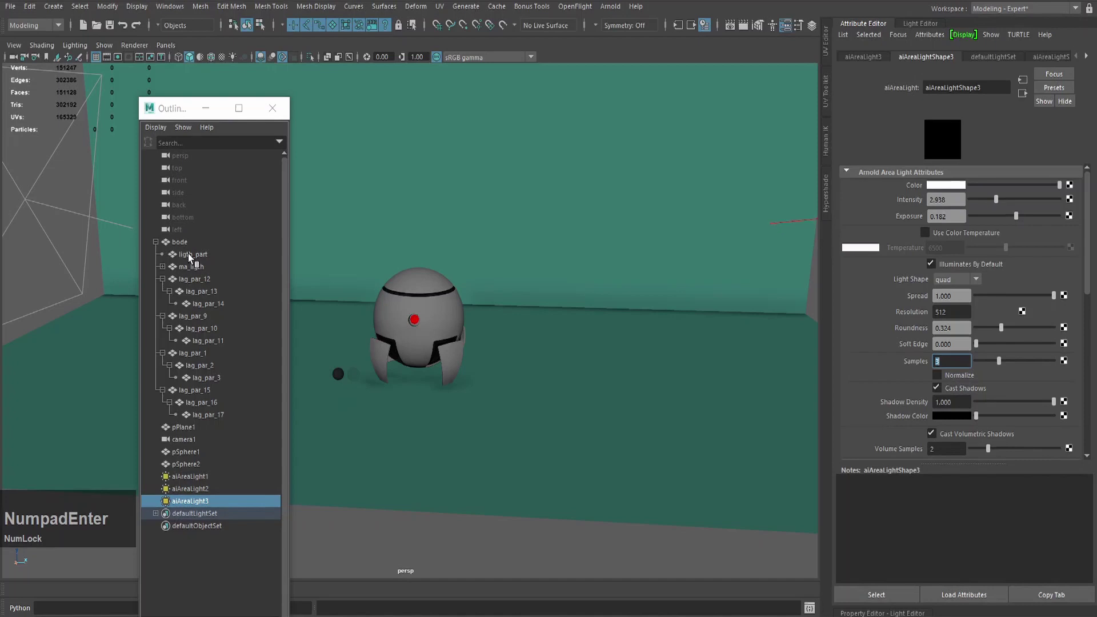
pyautogui.click(166, 268)
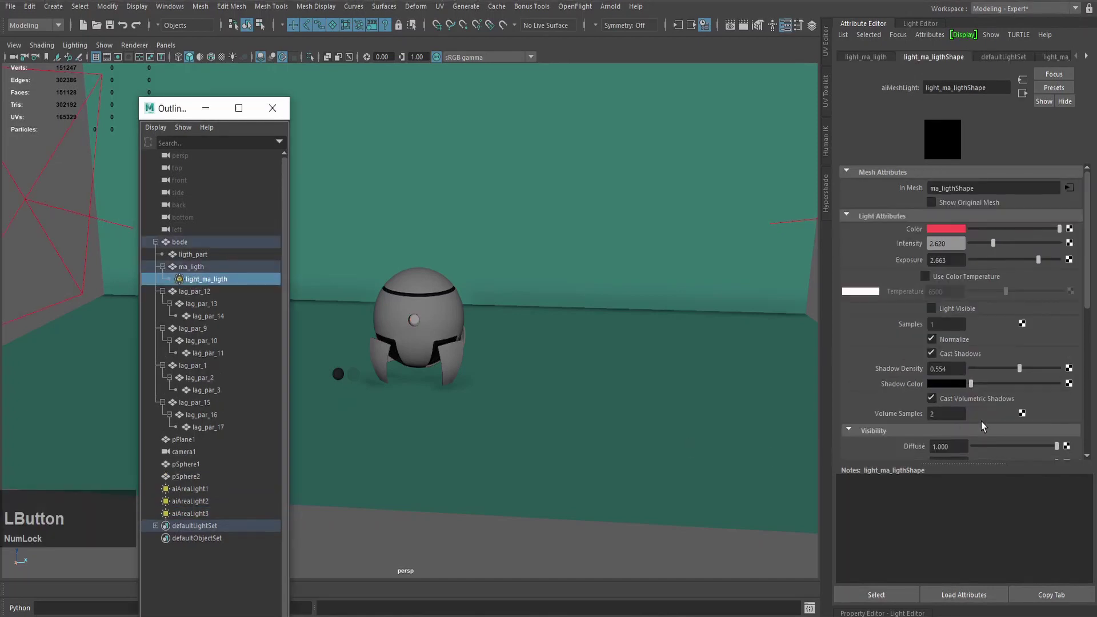
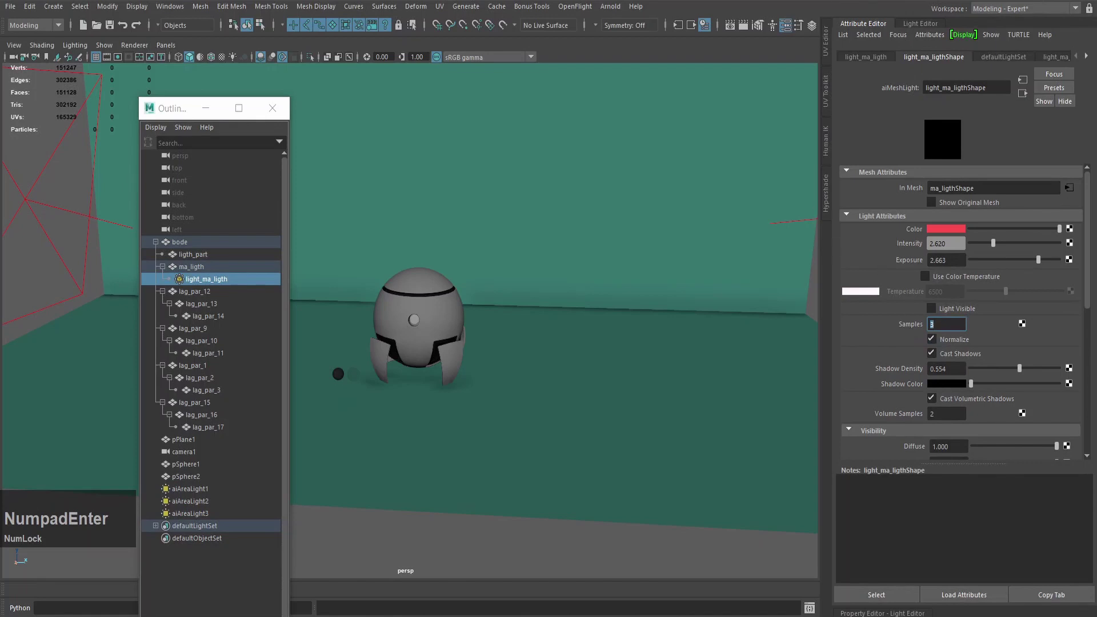
pyautogui.click(873, 25)
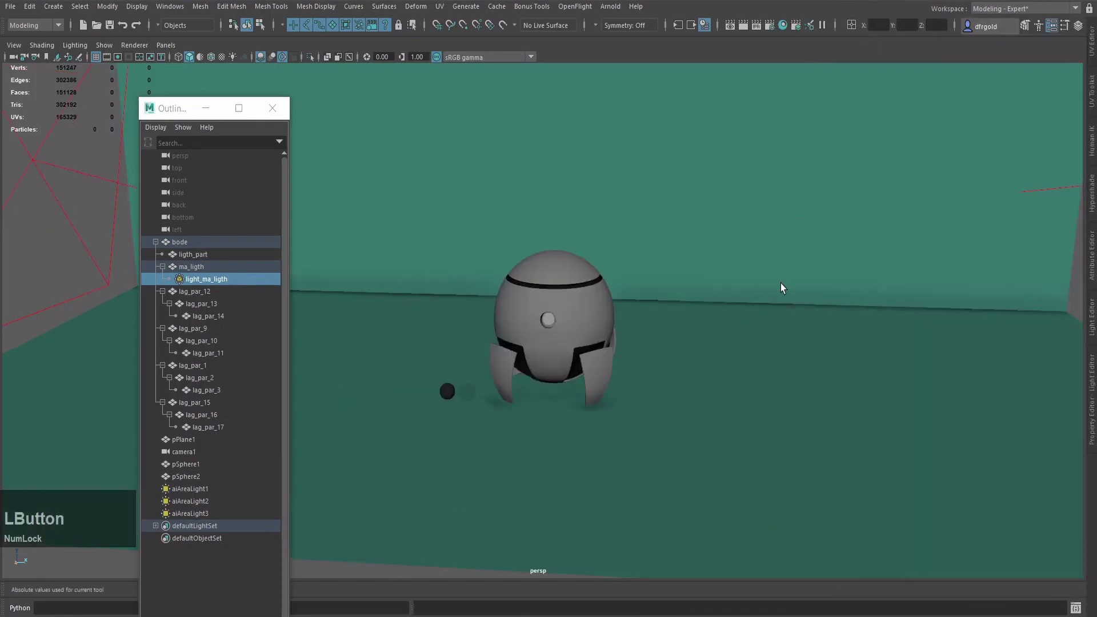
pyautogui.scroll(-3)
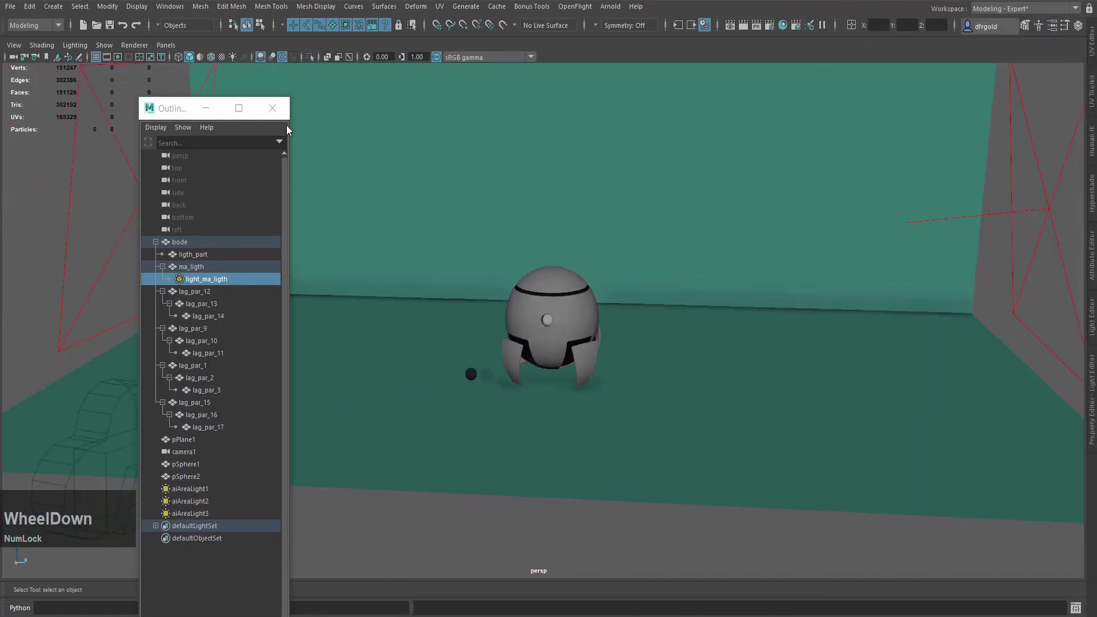
# Set the render output image format to PNG using camera1 in Render Settings.
pyautogui.click(276, 113)
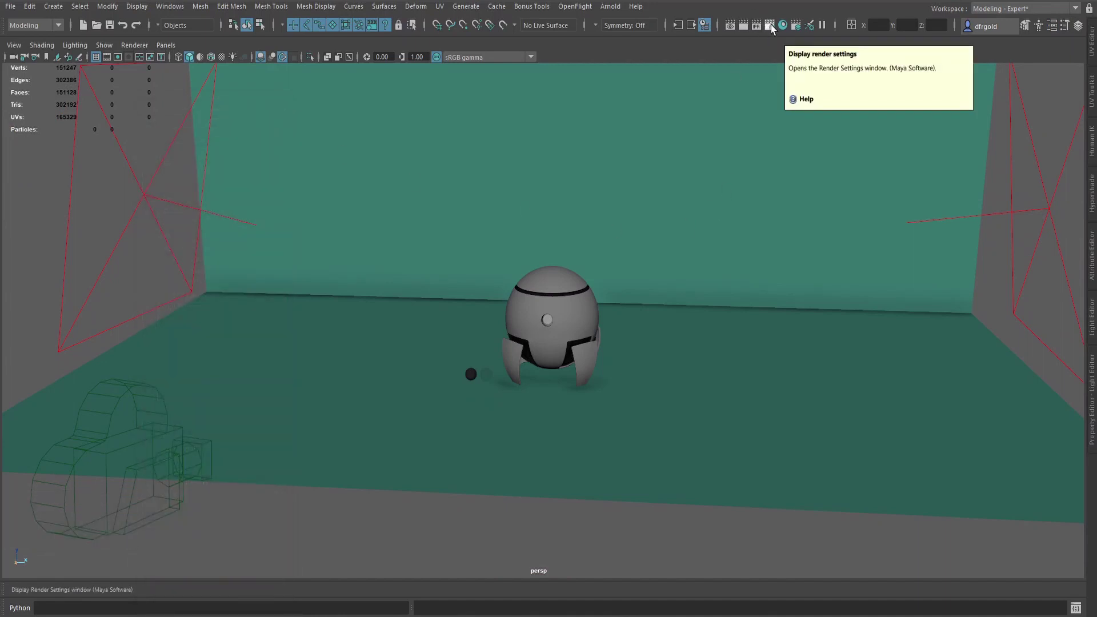
pyautogui.click(773, 28)
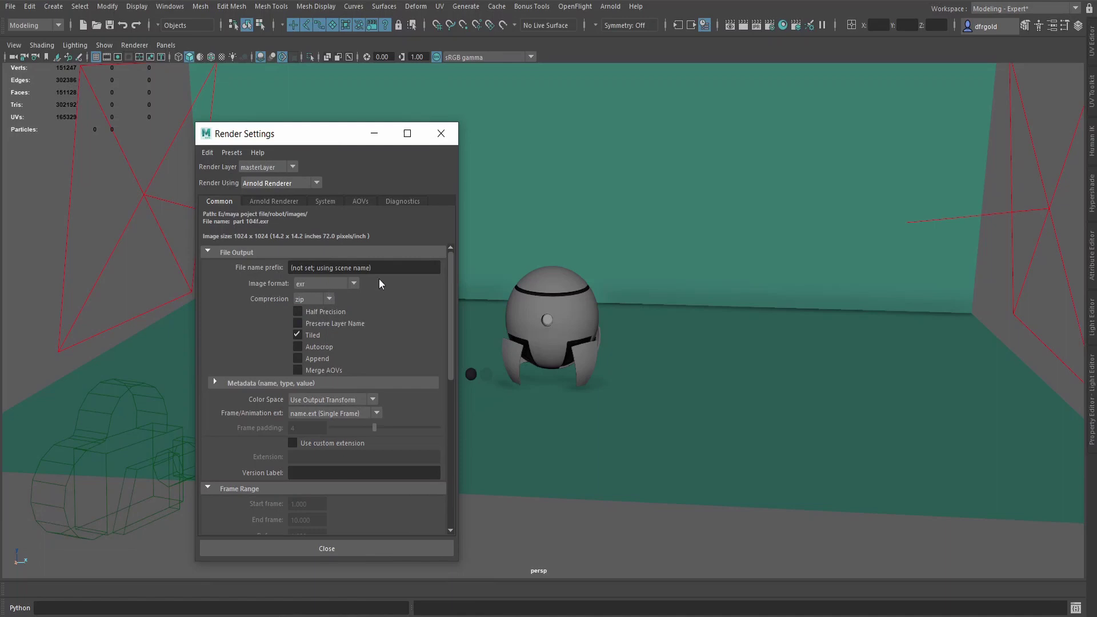
pyautogui.click(359, 284)
pyautogui.scroll(-3)
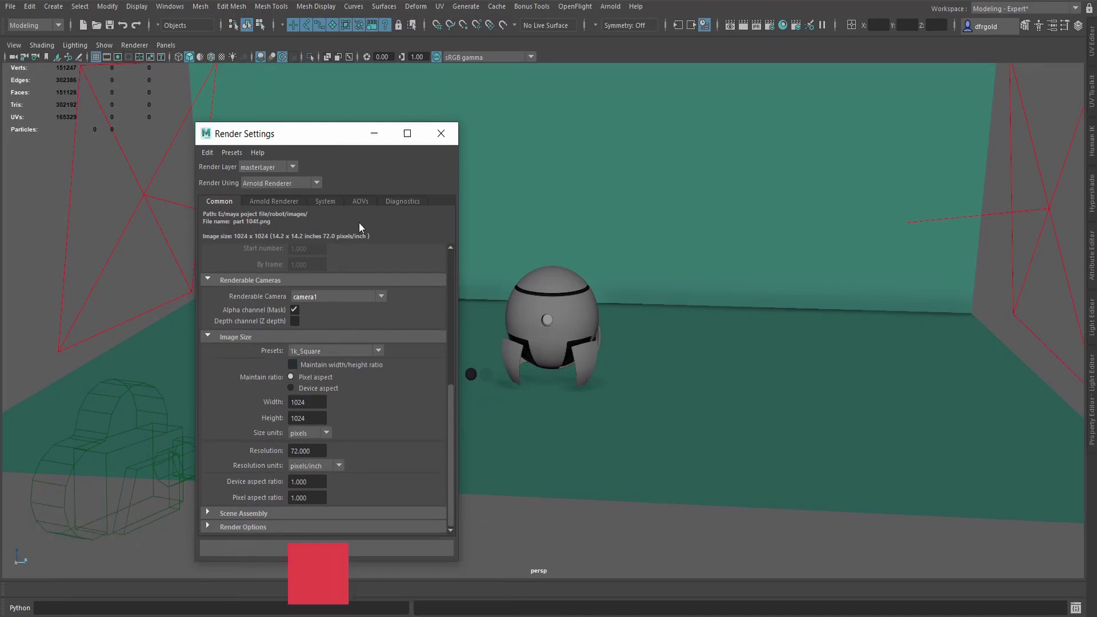
# Raise Arnold sampling to Camera AA 4 with other ray samples at 3, then view through camera1.
pyautogui.click(292, 203)
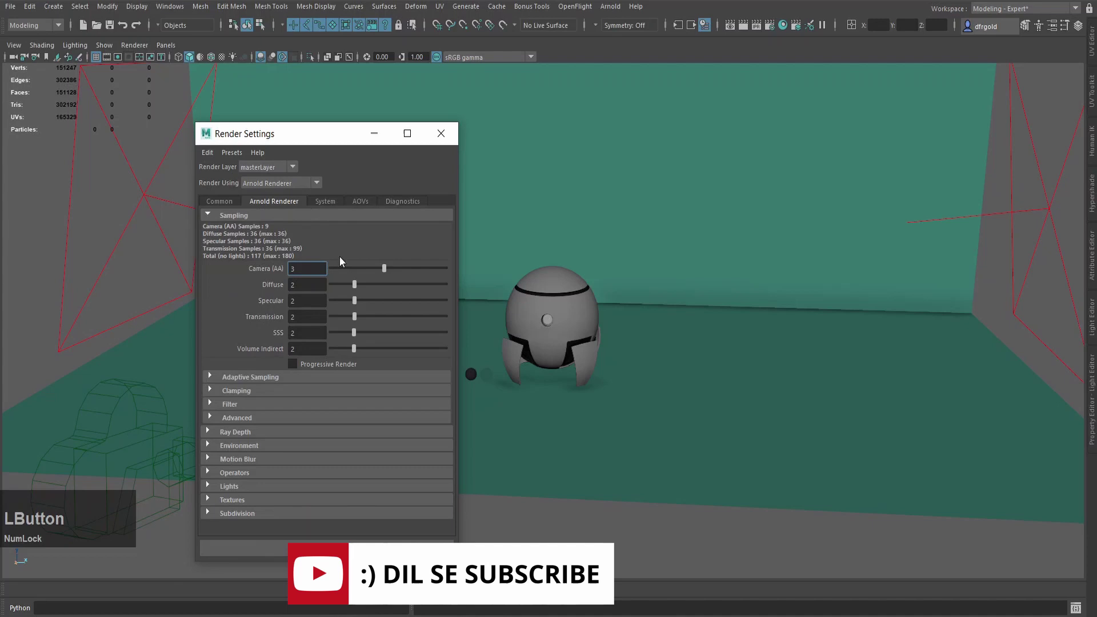
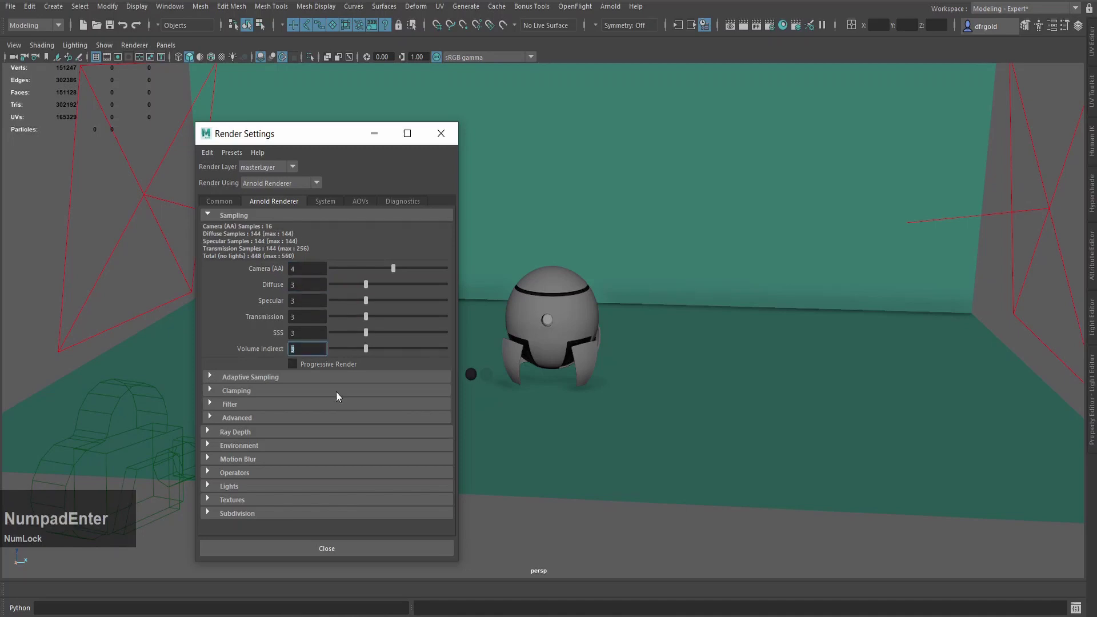
pyautogui.scroll(-3)
pyautogui.click(426, 325)
pyautogui.click(172, 46)
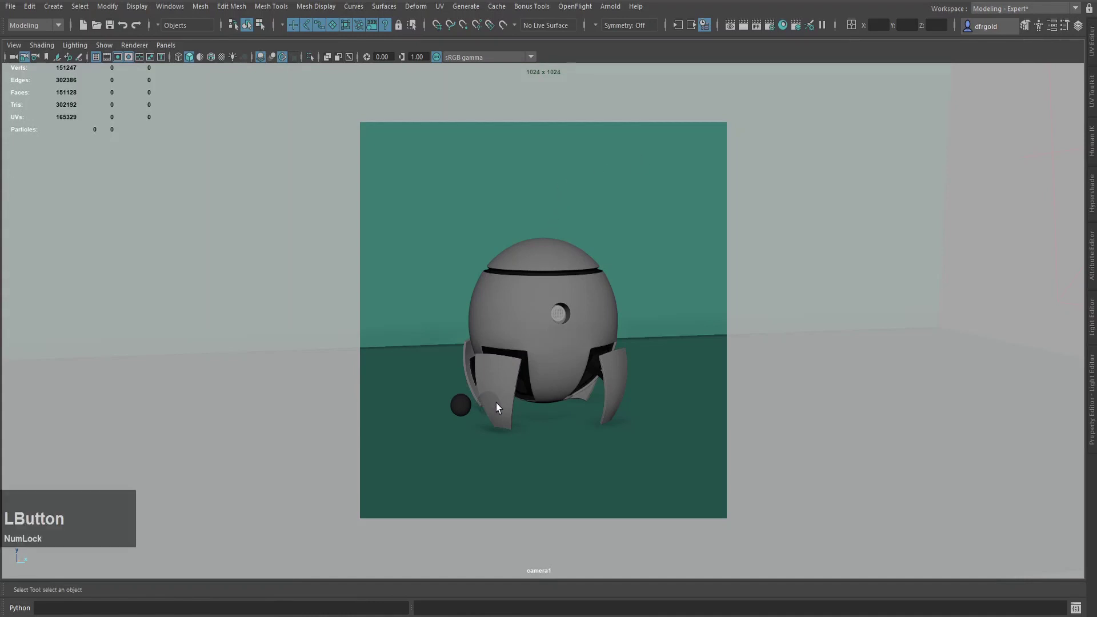
# Move the two small spheres further left of the robot.
pyautogui.press('shift+Num_Lock')
pyautogui.doubleClick(458, 413)
pyautogui.press('w')
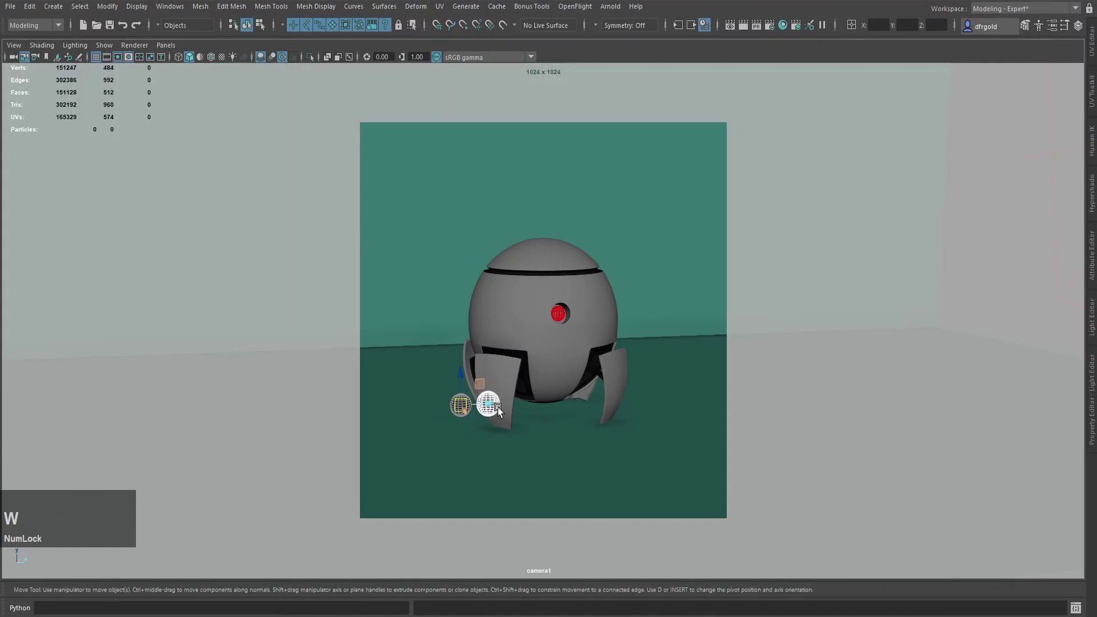
pyautogui.click(493, 406)
# Render the camera1 view of the robot with Arnold in RenderView.
pyautogui.write('ho')
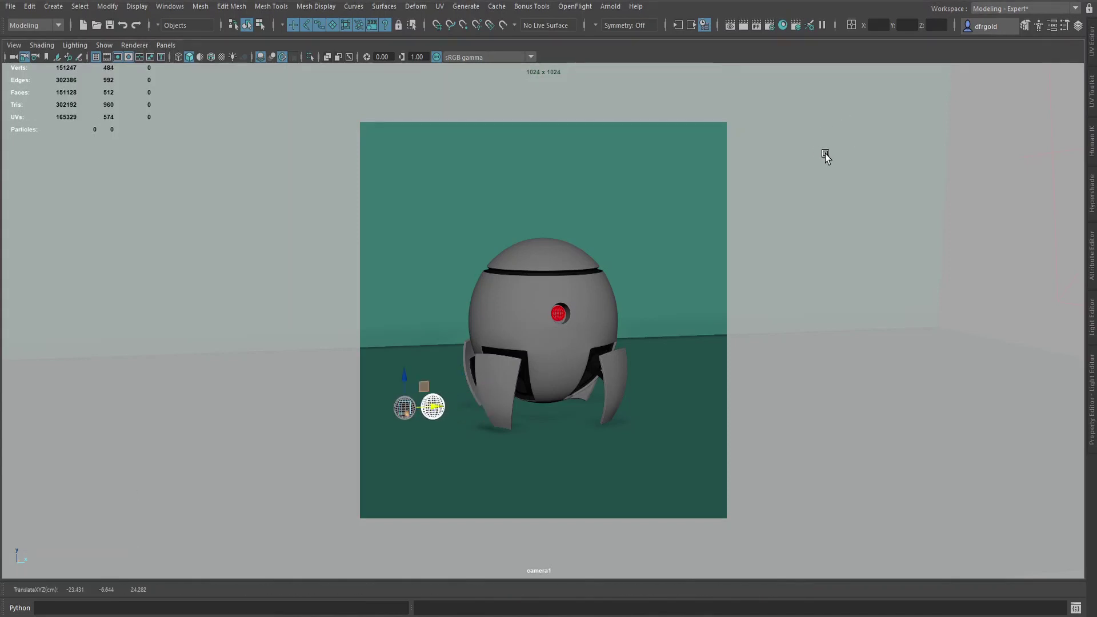
pyautogui.click(613, 8)
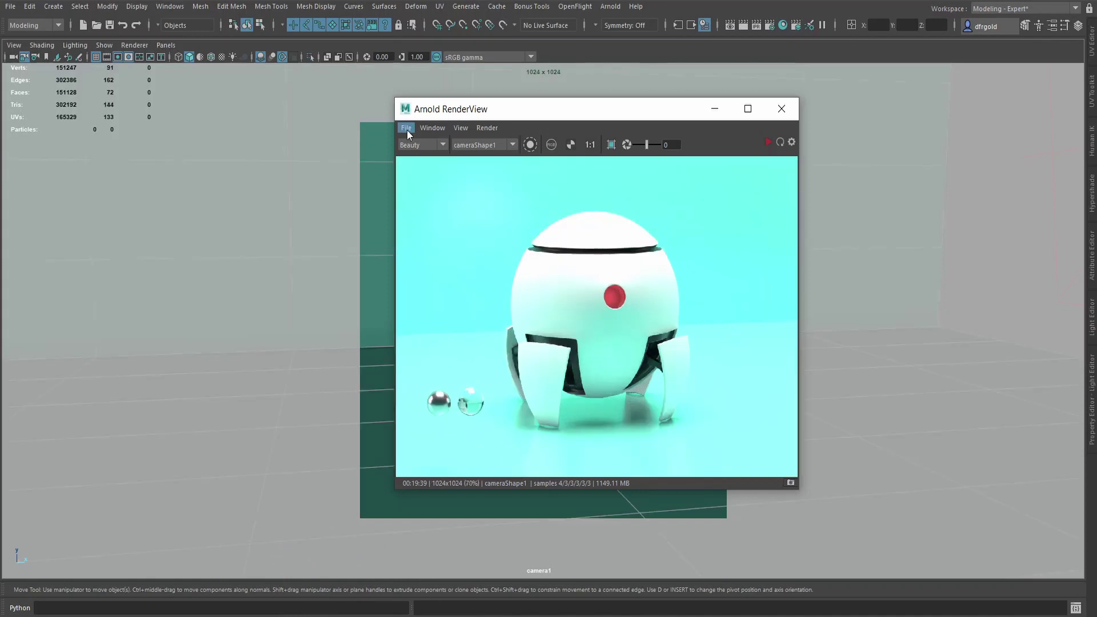
# Save the finished render as robot2.png in the robot images folder.
pyautogui.click(409, 133)
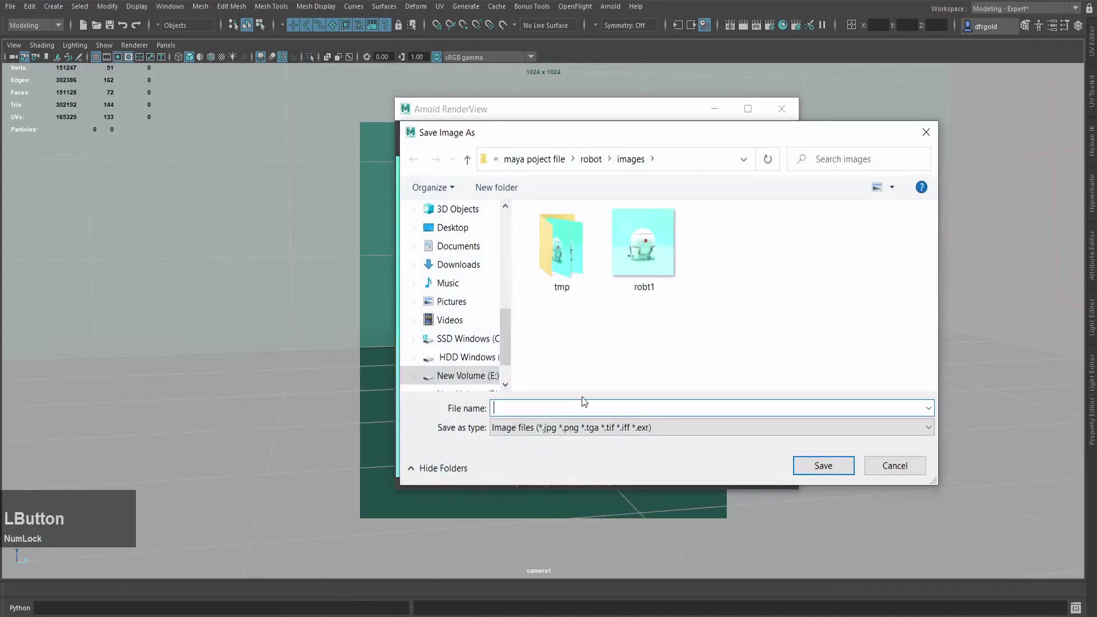
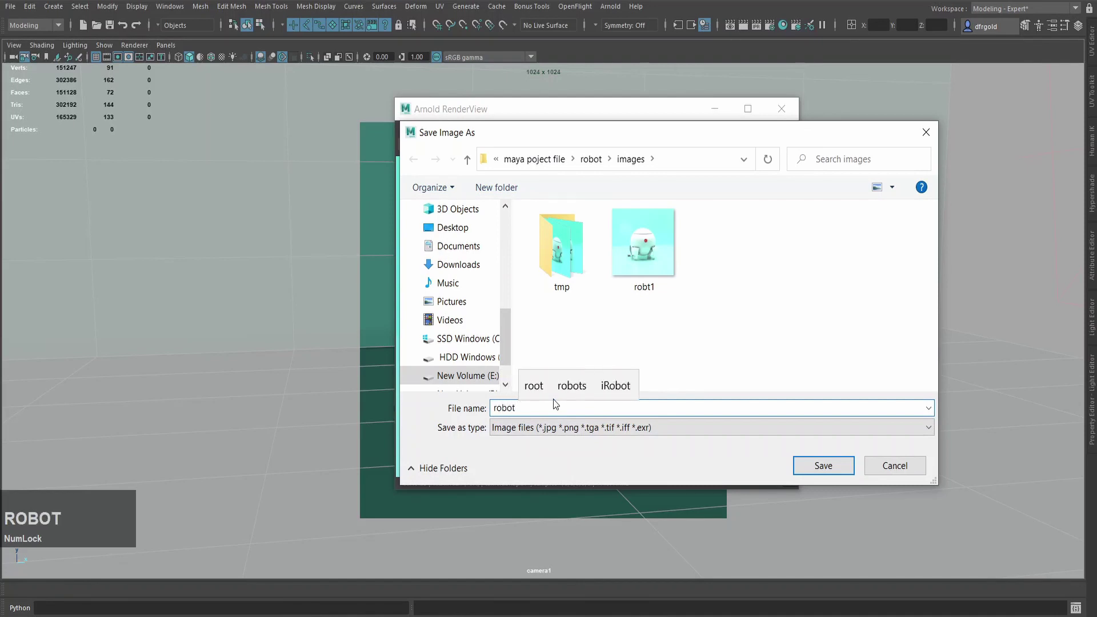
pyautogui.press('KP_2')
pyautogui.press('/')
pyautogui.press('BackSpace')
pyautogui.write('.p')
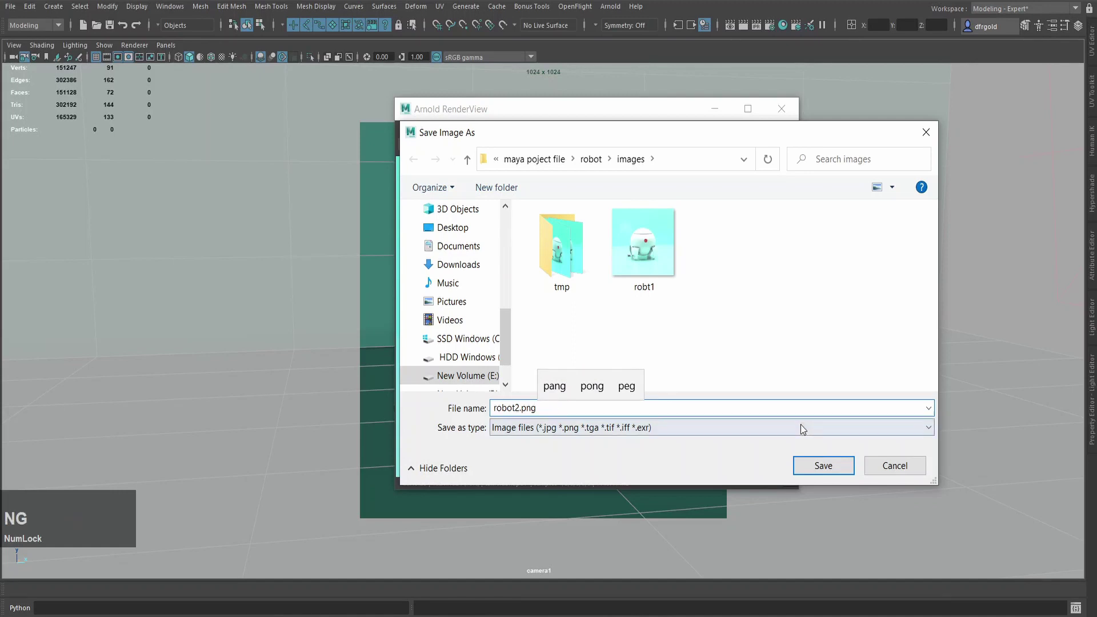
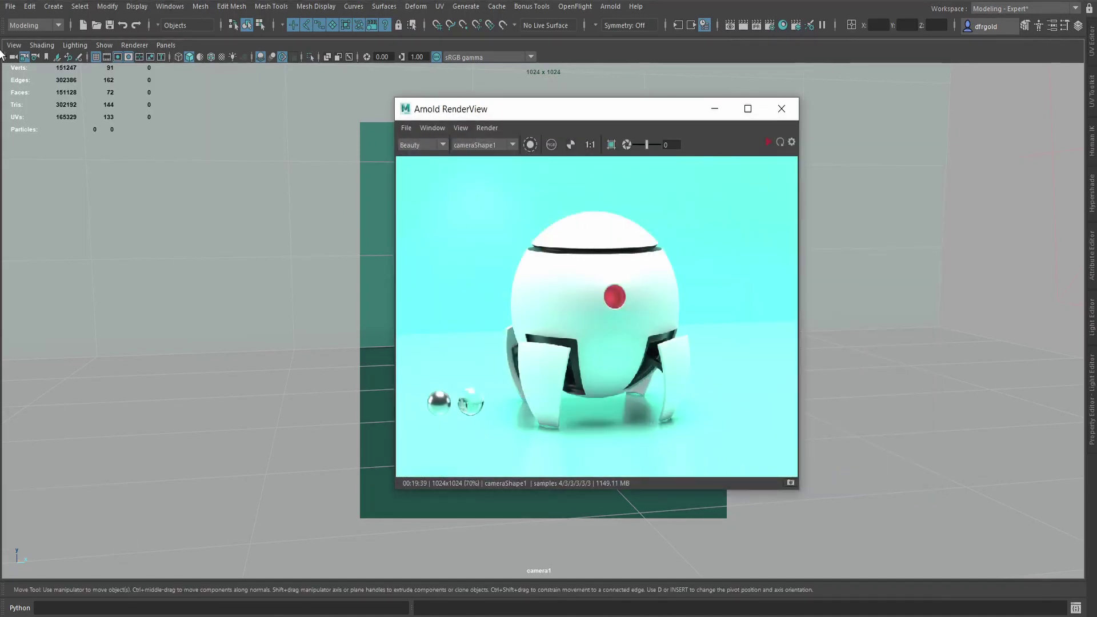
# Save the scene as part 105f.mb.
pyautogui.click(9, 10)
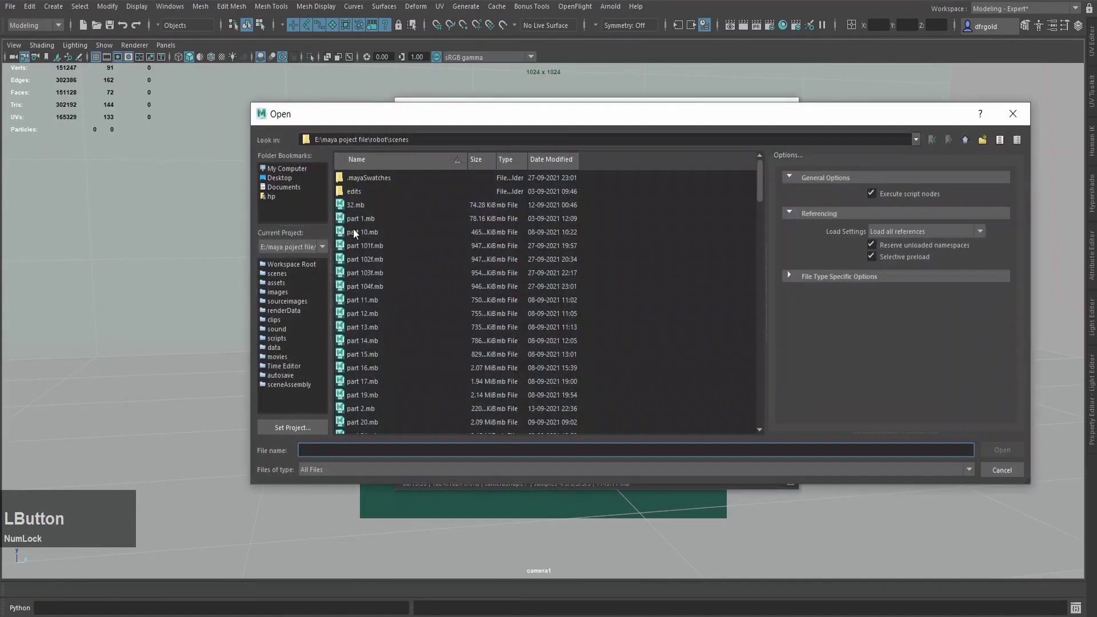